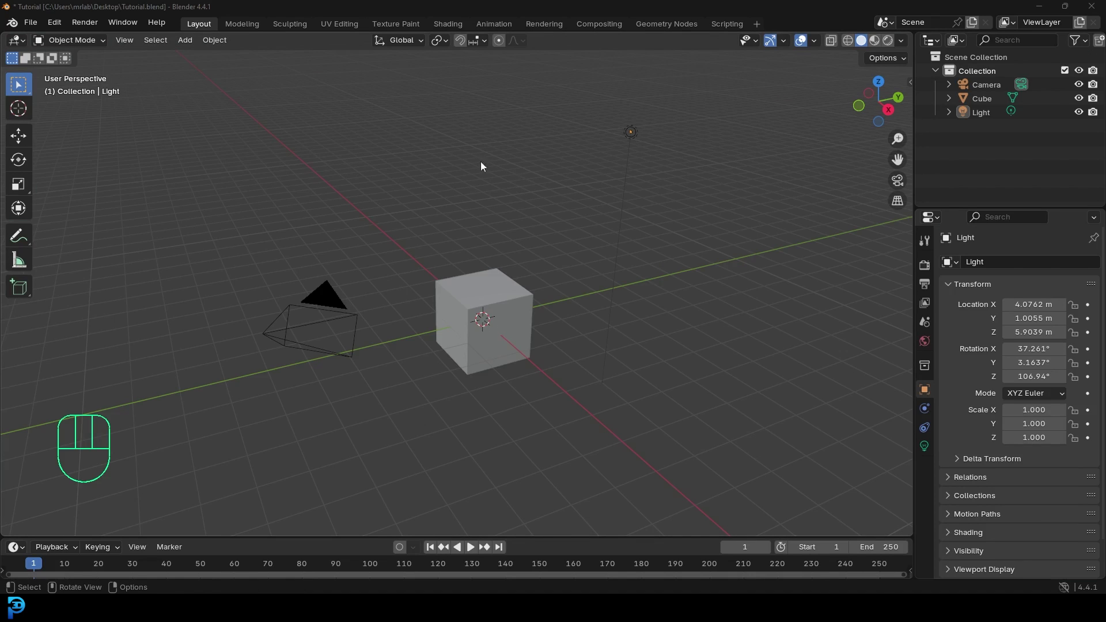
# - Delete the default camera, cube and light from the scene
pyautogui.moveTo(373, 330); pyautogui.dragTo(696, 118)
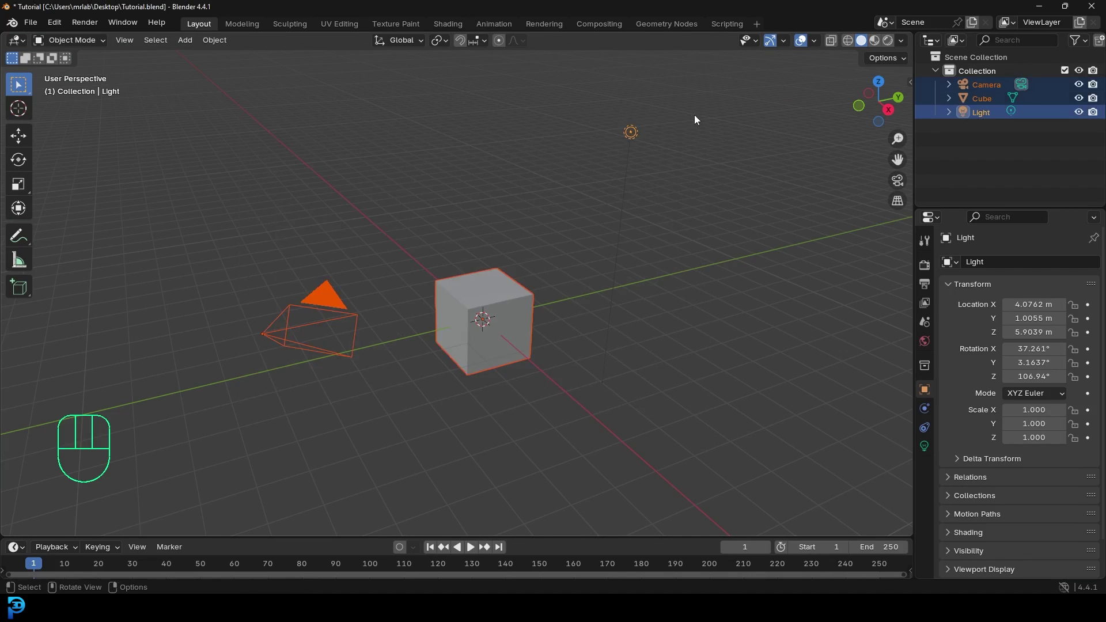
pyautogui.press('Delete')
pyautogui.middleClick(503, 242)
# - Add a cylinder and rotate it 90° about Y so it lies on its side
pyautogui.press('shift+a')
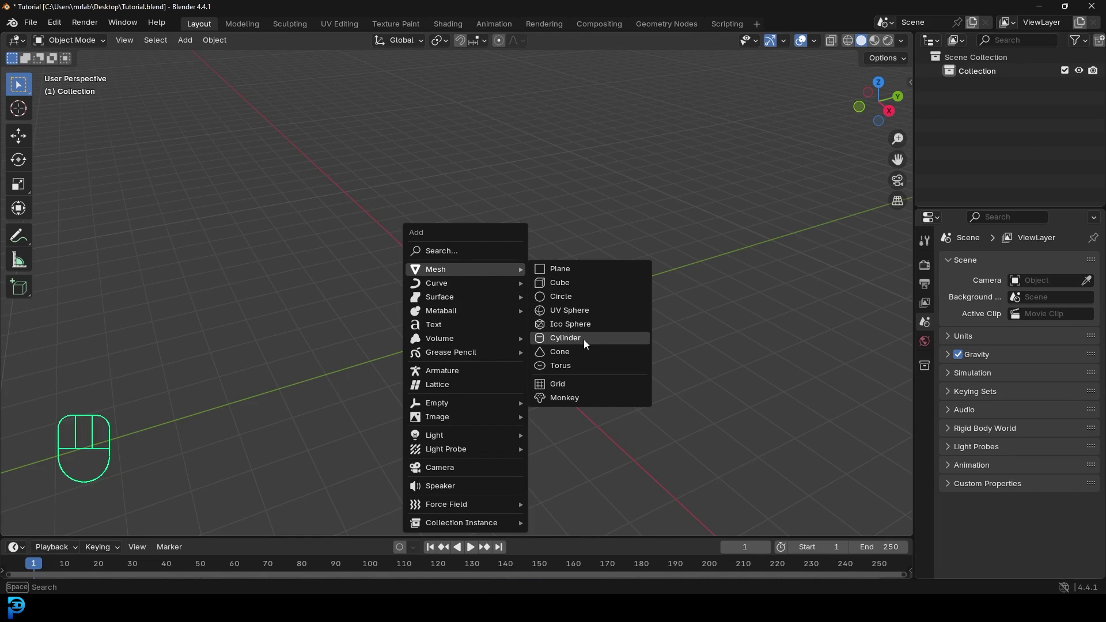
pyautogui.press('r')
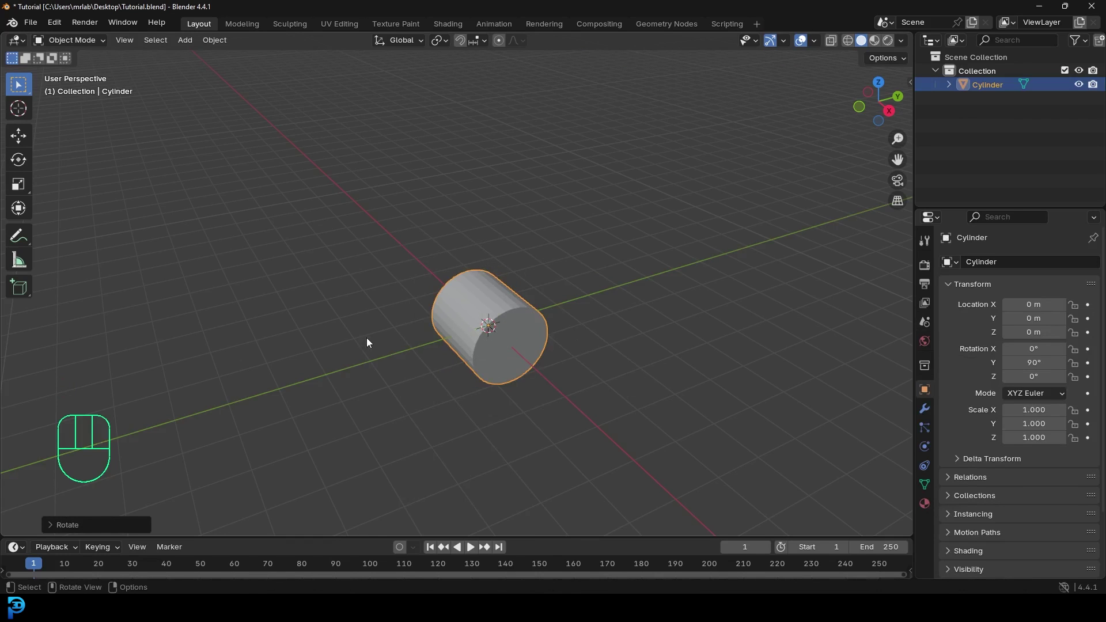
# - Scale the cylinder along its length axis to about 2.356
pyautogui.moveTo(419, 343); pyautogui.dragTo(662, 356)
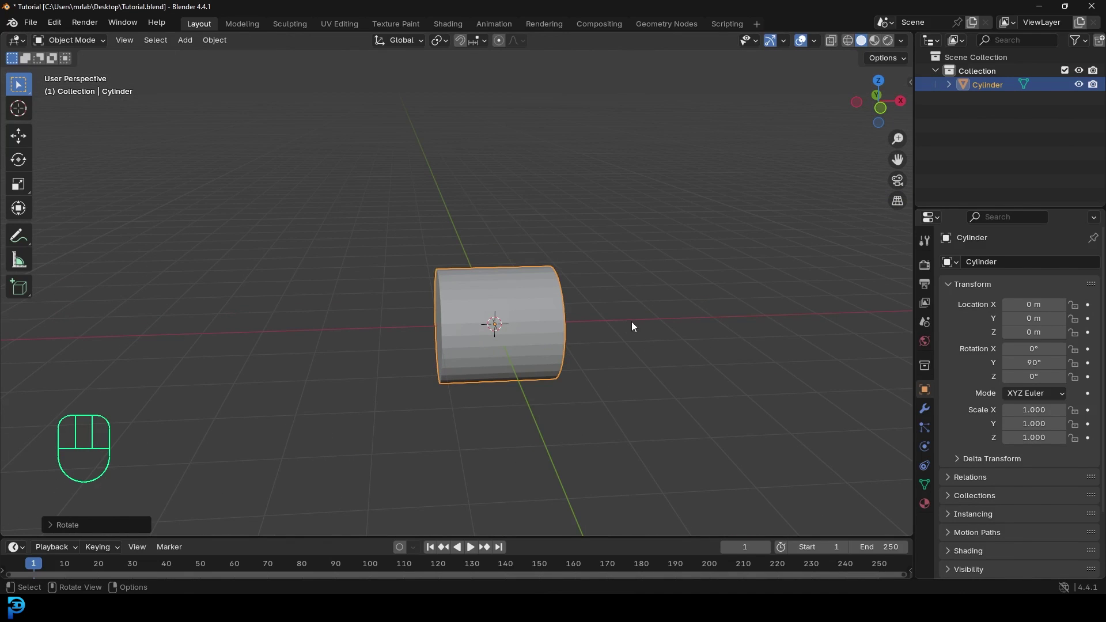
pyautogui.press('s')
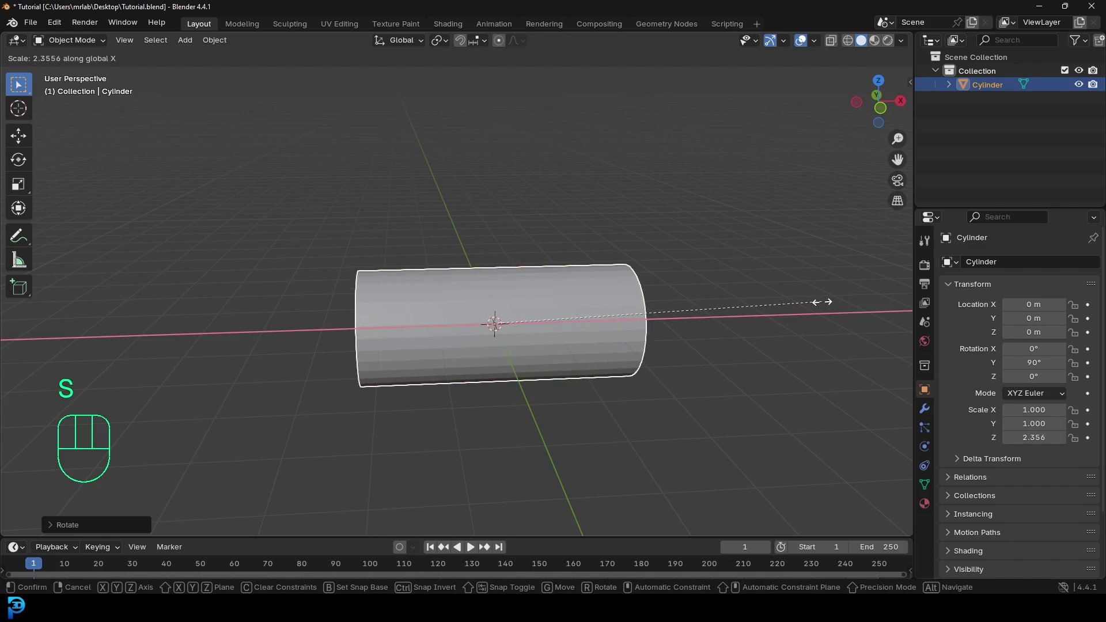
pyautogui.moveTo(691, 308); pyautogui.dragTo(697, 303)
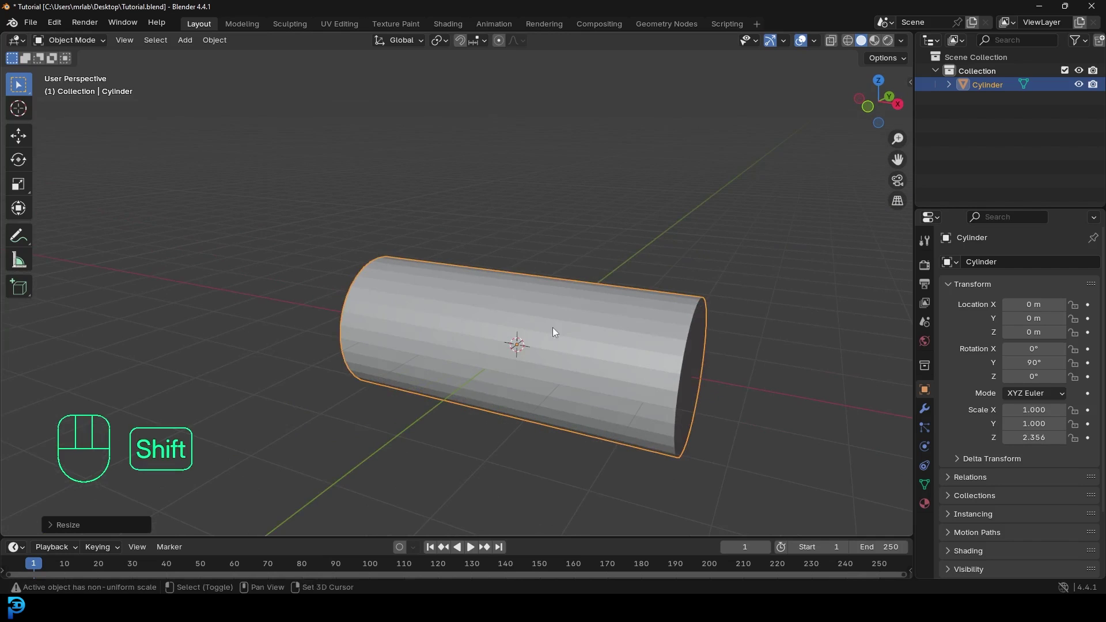
pyautogui.middleClick(533, 293)
# - Enter Edit Mode on the stretched cylinder to work on its mesh
pyautogui.moveTo(469, 275); pyautogui.dragTo(489, 283)
pyautogui.press('Tab')
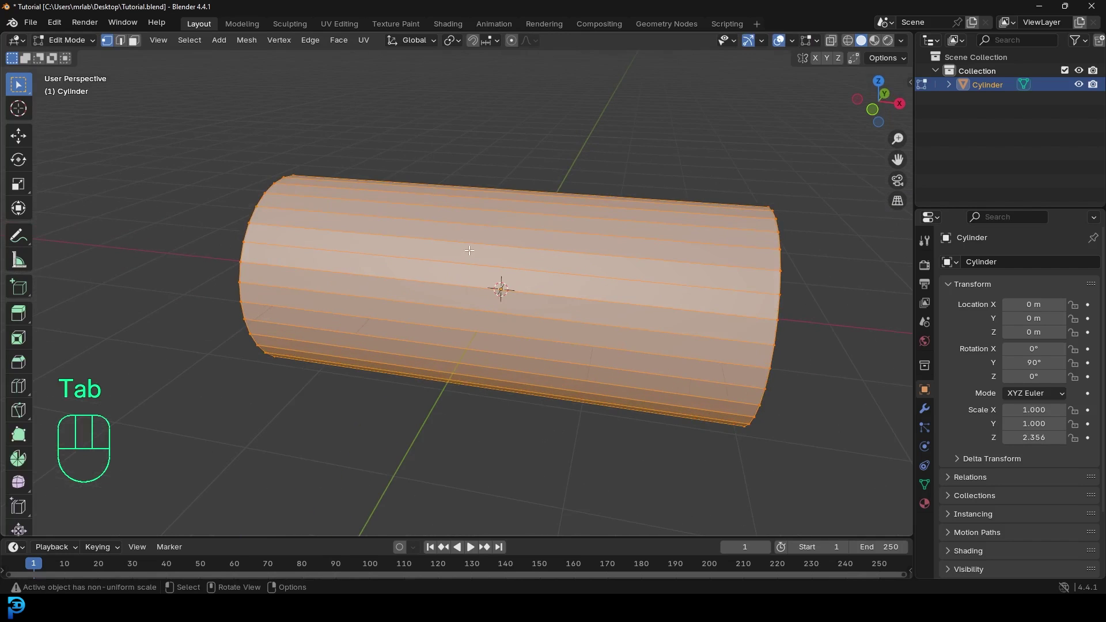
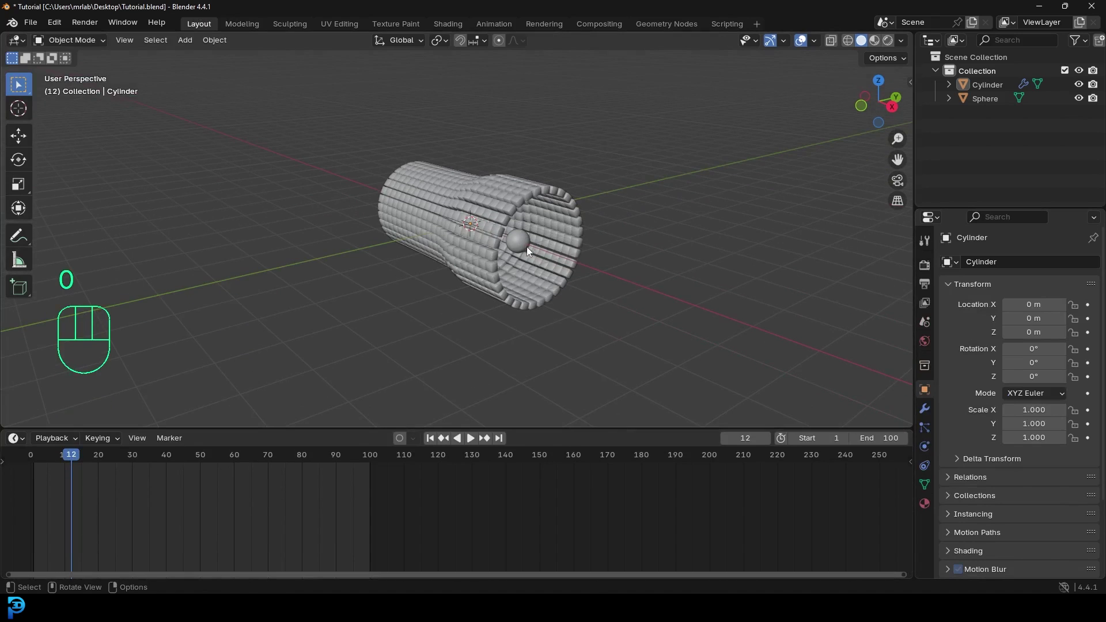
# - Move the sphere past the tube's end and keyframe its location at frame 1
pyautogui.click(532, 243)
pyautogui.moveTo(522, 259); pyautogui.dragTo(544, 264)
pyautogui.press('g')
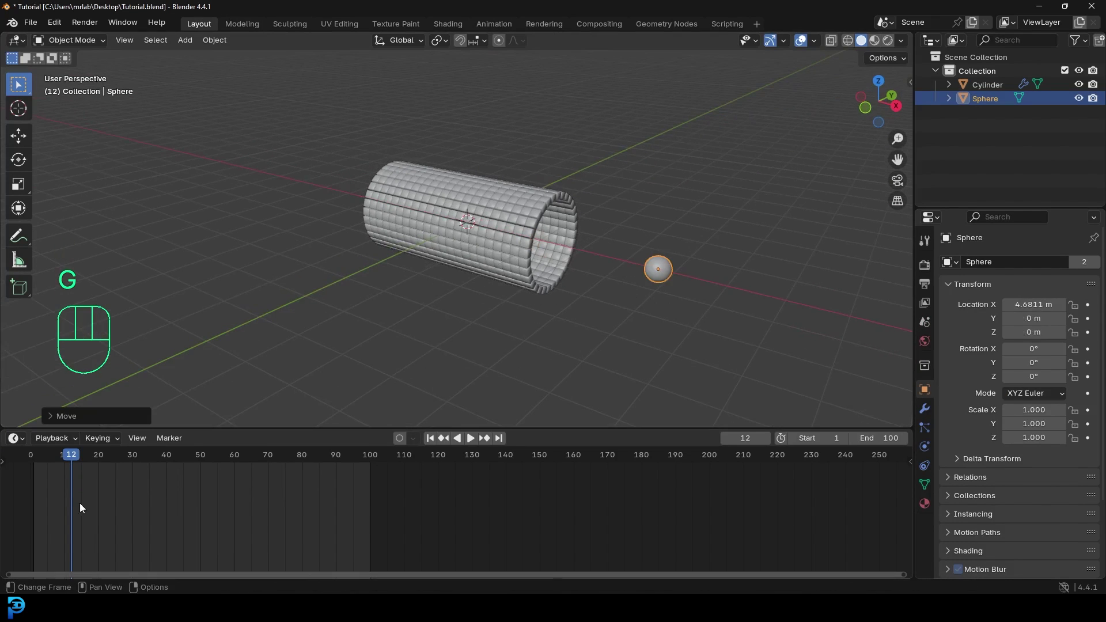
pyautogui.middleClick(203, 511)
pyautogui.moveTo(161, 459); pyautogui.dragTo(153, 455)
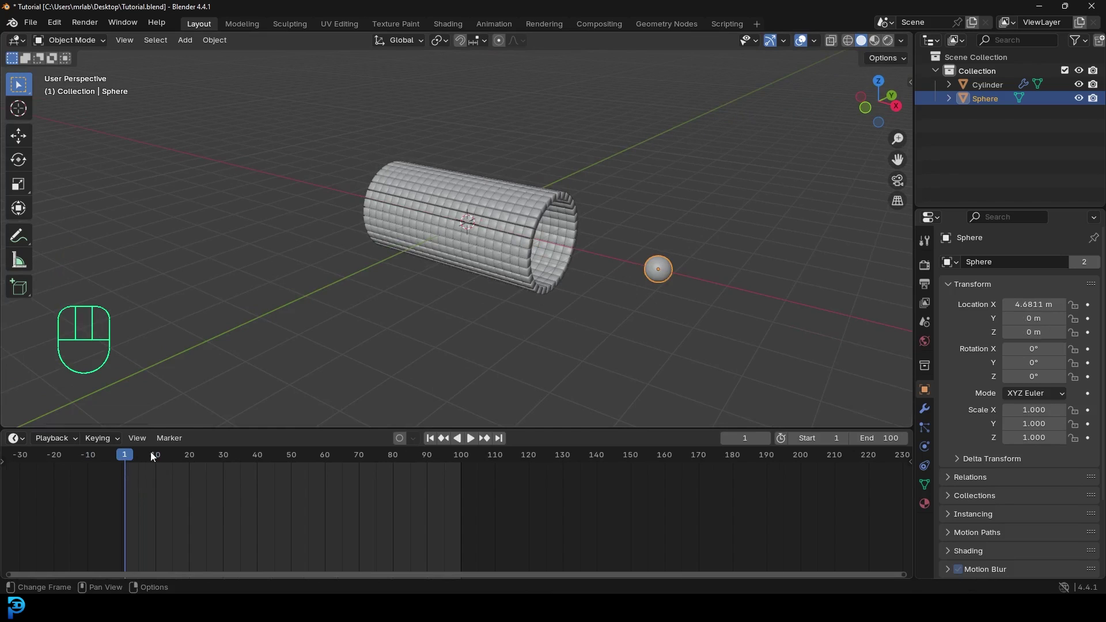
pyautogui.middleClick(658, 247)
pyautogui.press('i')
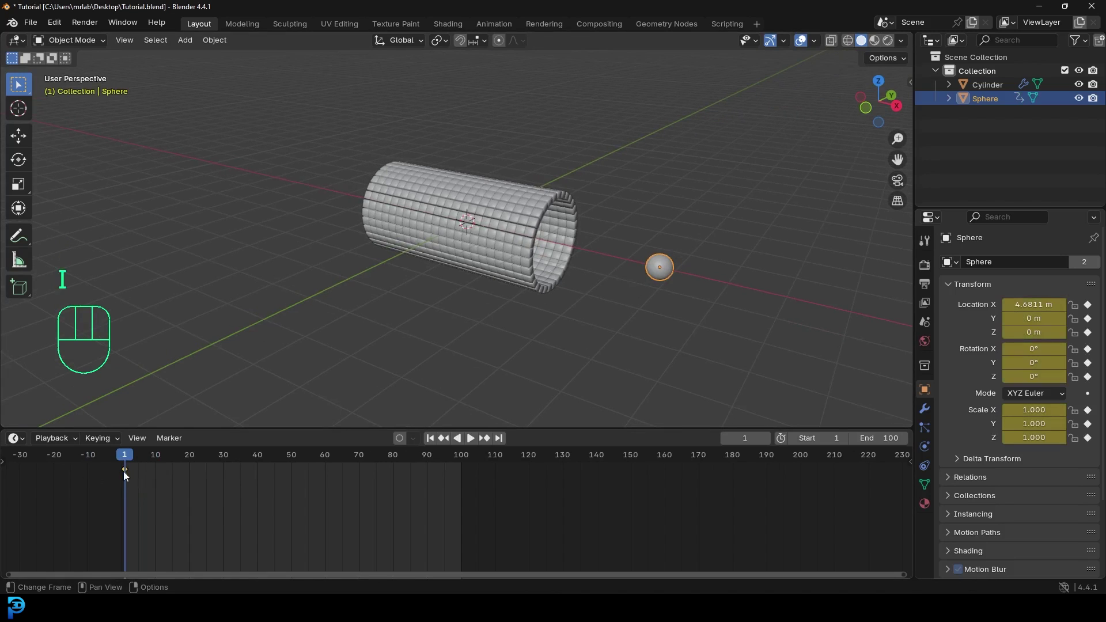
# - Copy the frame-1 key to frame 100 and auto-key a new X position at frame 50
pyautogui.click(104, 476)
pyautogui.press('shift+d')
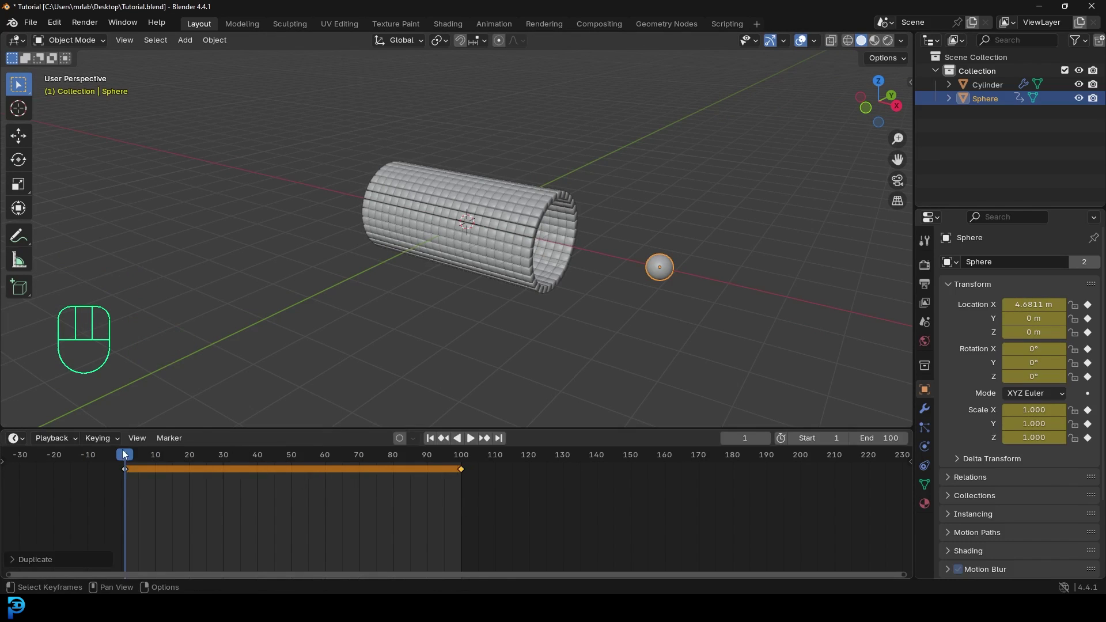
pyautogui.moveTo(208, 461); pyautogui.dragTo(296, 477)
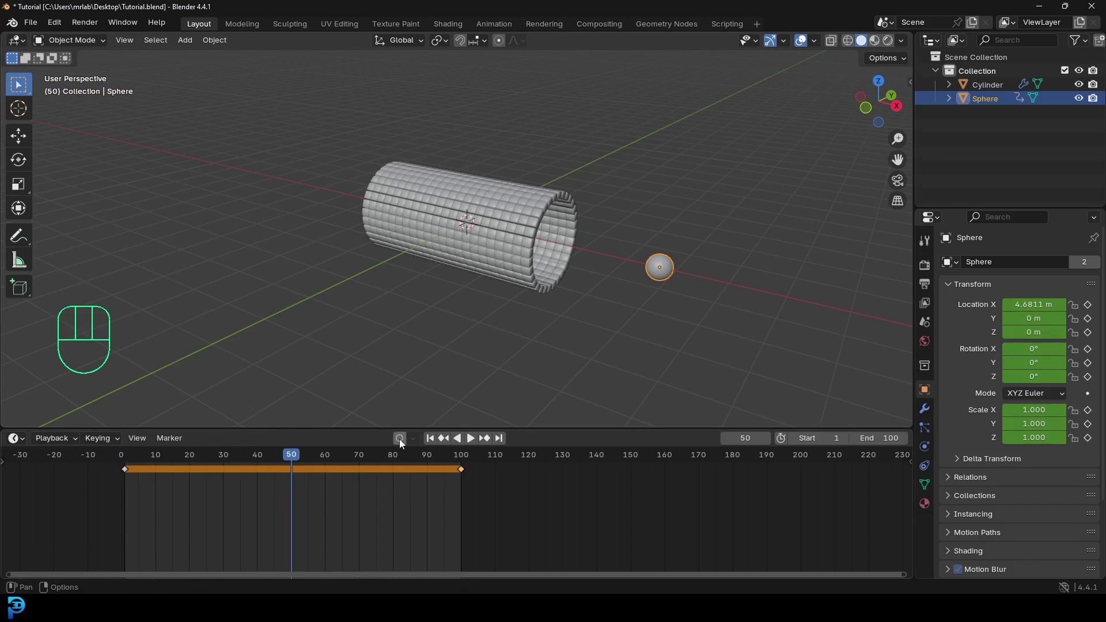
pyautogui.click(401, 441)
pyautogui.press('g')
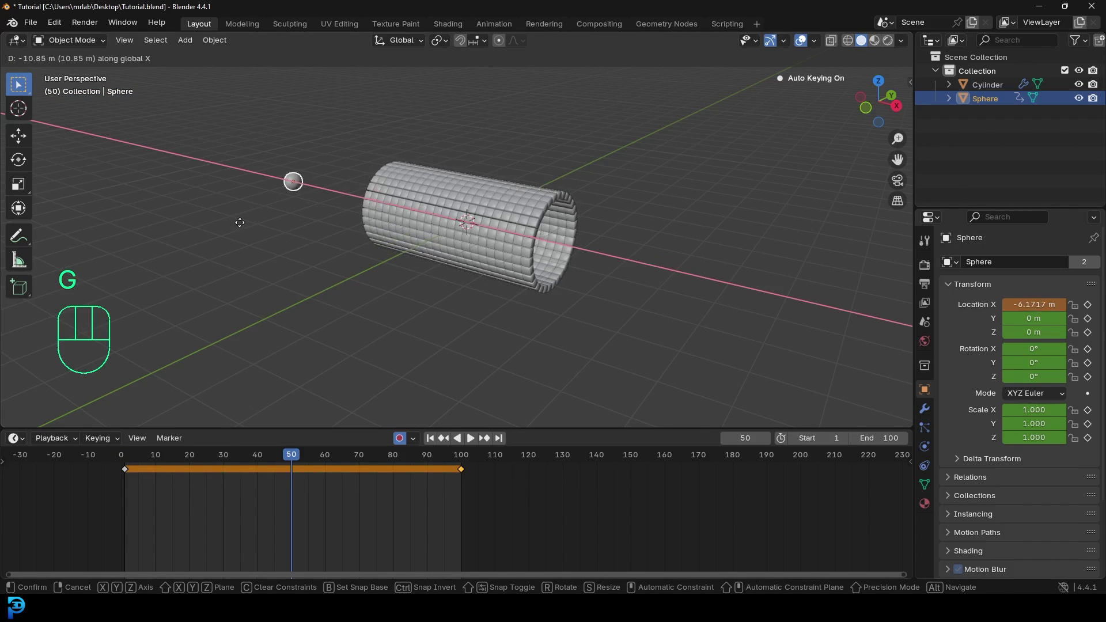
pyautogui.click(406, 443)
# - Change the keyframes' interpolation, play the animation to check the motion, then add a plane
pyautogui.moveTo(481, 506); pyautogui.dragTo(117, 463)
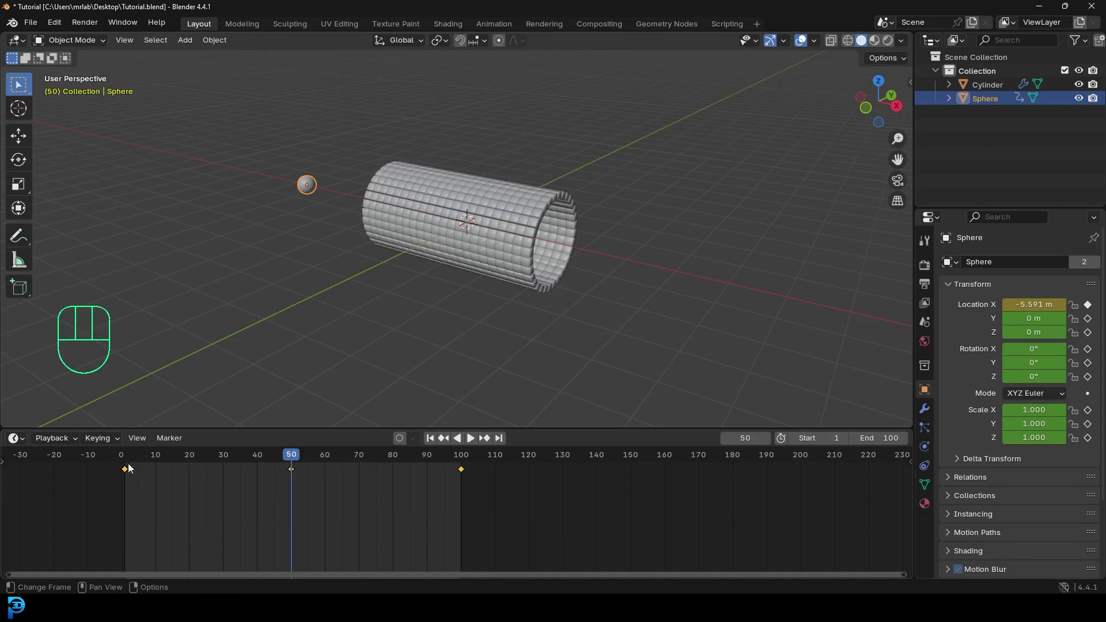
pyautogui.press('t')
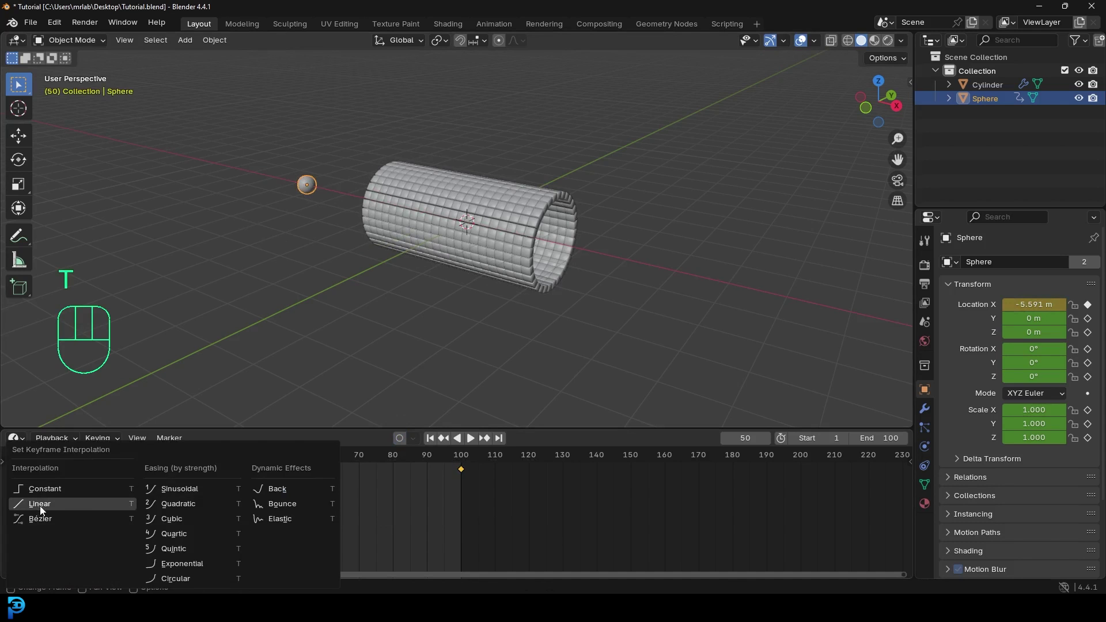
pyautogui.moveTo(165, 473); pyautogui.dragTo(242, 412)
pyautogui.press('space')
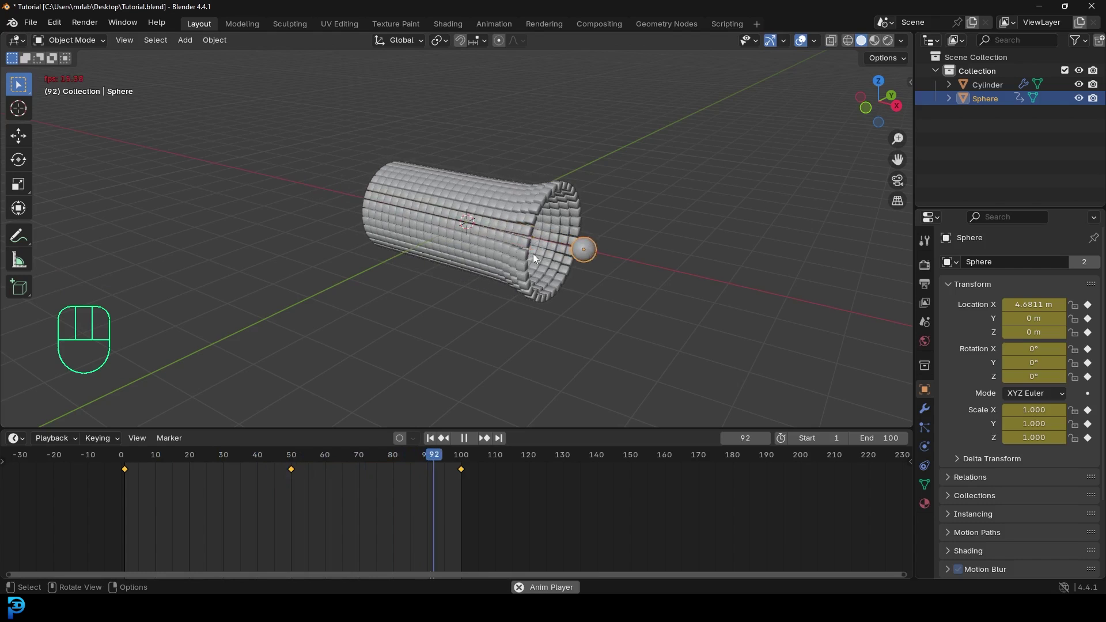
pyautogui.press('space')
pyautogui.press('alt+a')
pyautogui.moveTo(571, 257); pyautogui.dragTo(540, 248)
pyautogui.press('shift+a')
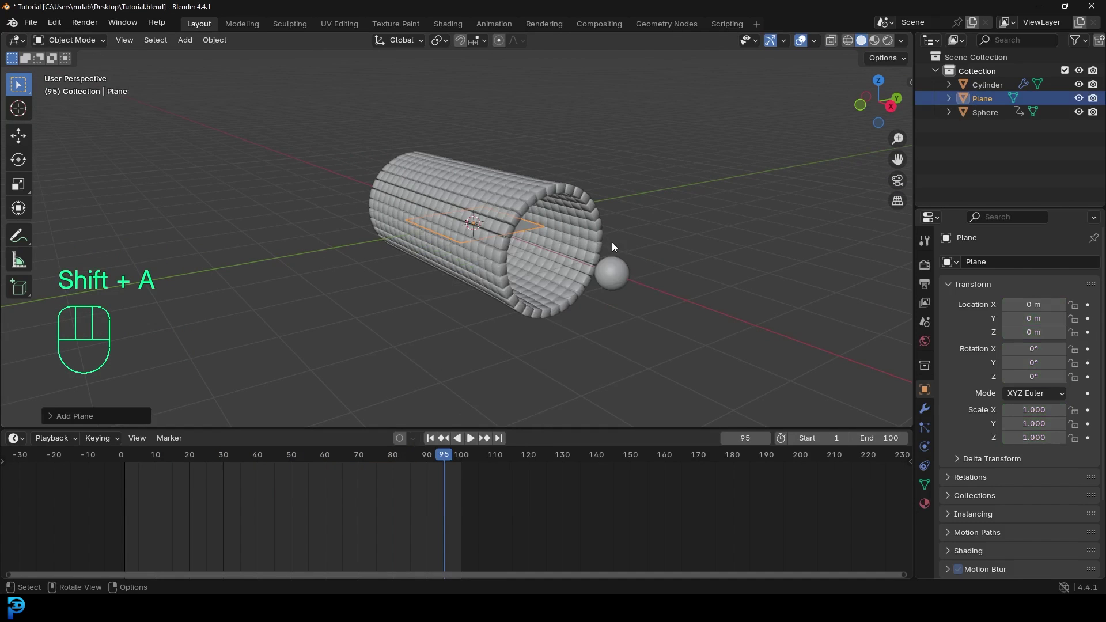
# - Slide the new plane along Y until it sits clear of the tube
pyautogui.press('s')
pyautogui.middleClick(488, 229)
pyautogui.middleClick(522, 233)
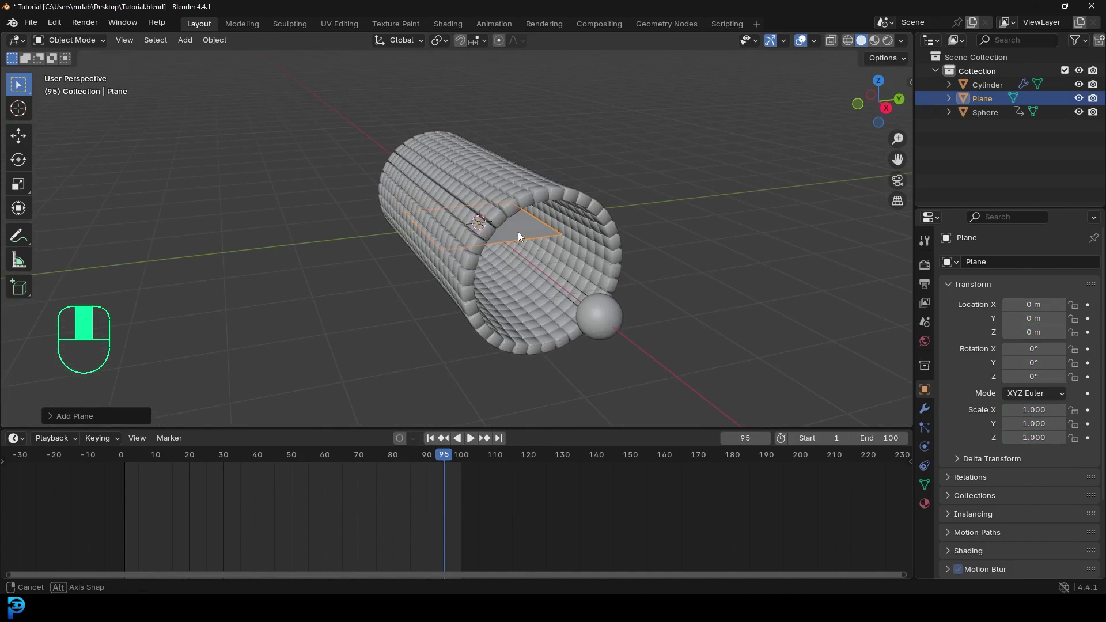
pyautogui.press('g')
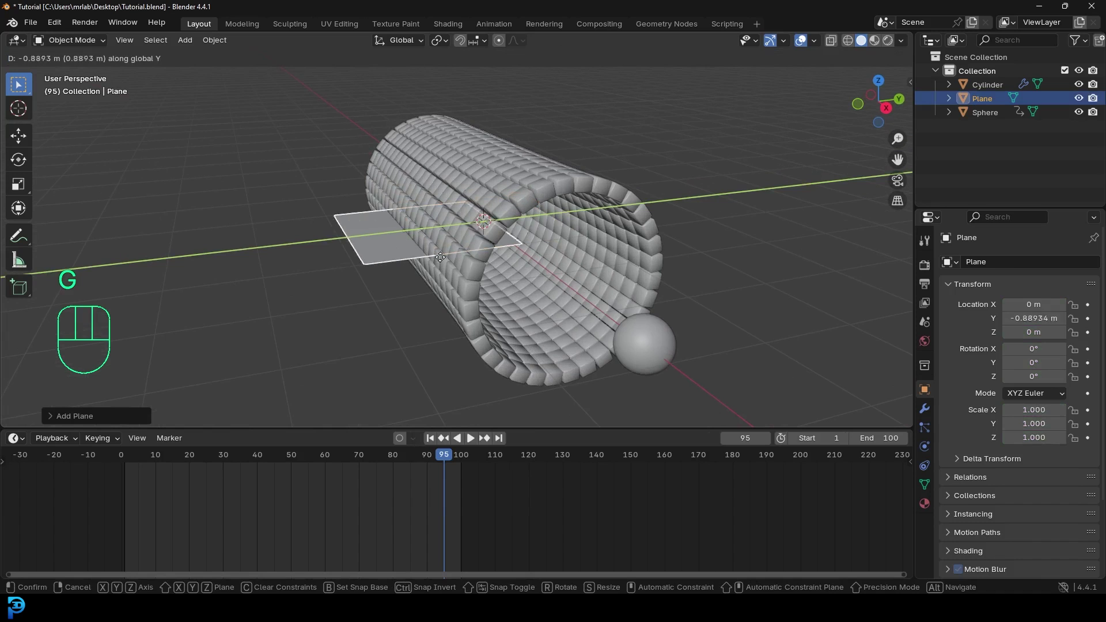
pyautogui.middleClick(324, 305)
pyautogui.moveTo(343, 293); pyautogui.dragTo(439, 243)
# - Bevel the plane's corners round and extrude its face up into a thick slab
pyautogui.press('Tab')
pyautogui.click(110, 41)
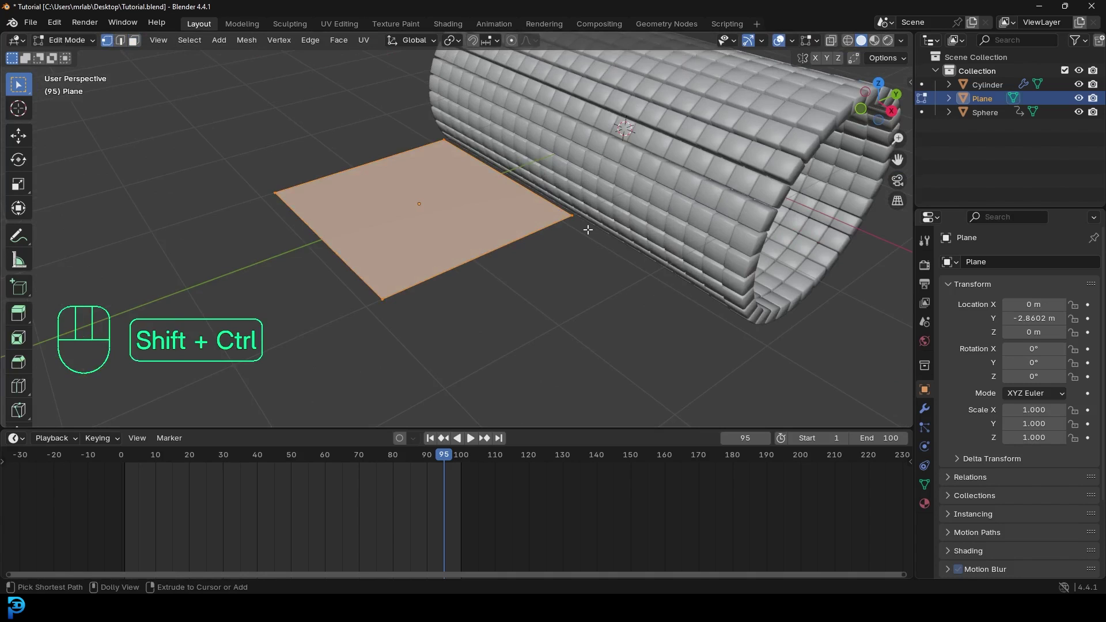
pyautogui.press('ctrl+shift+b')
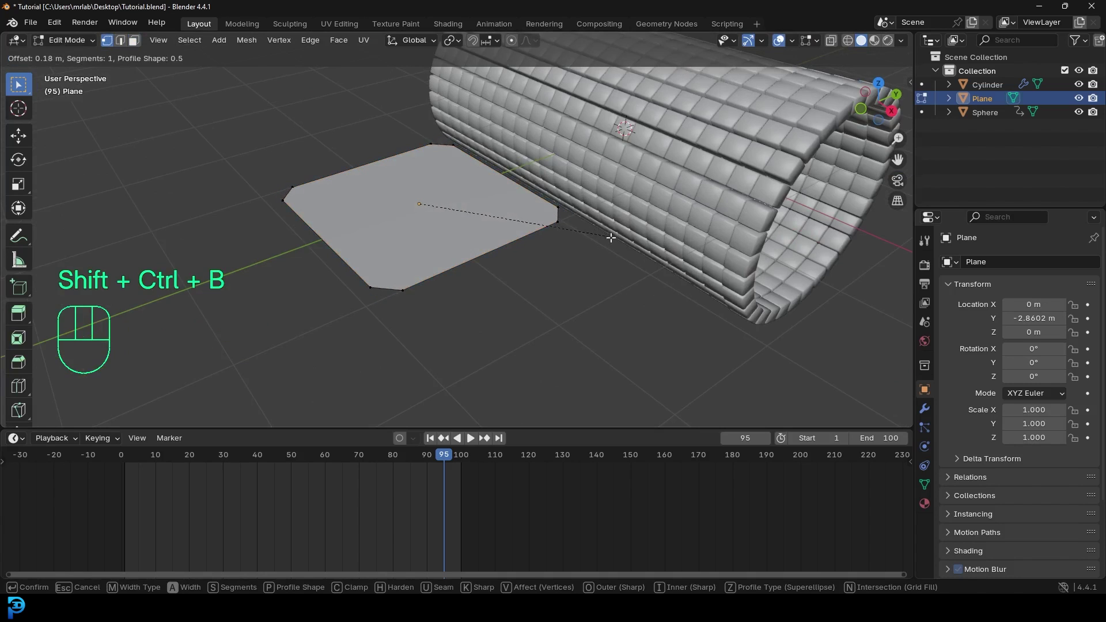
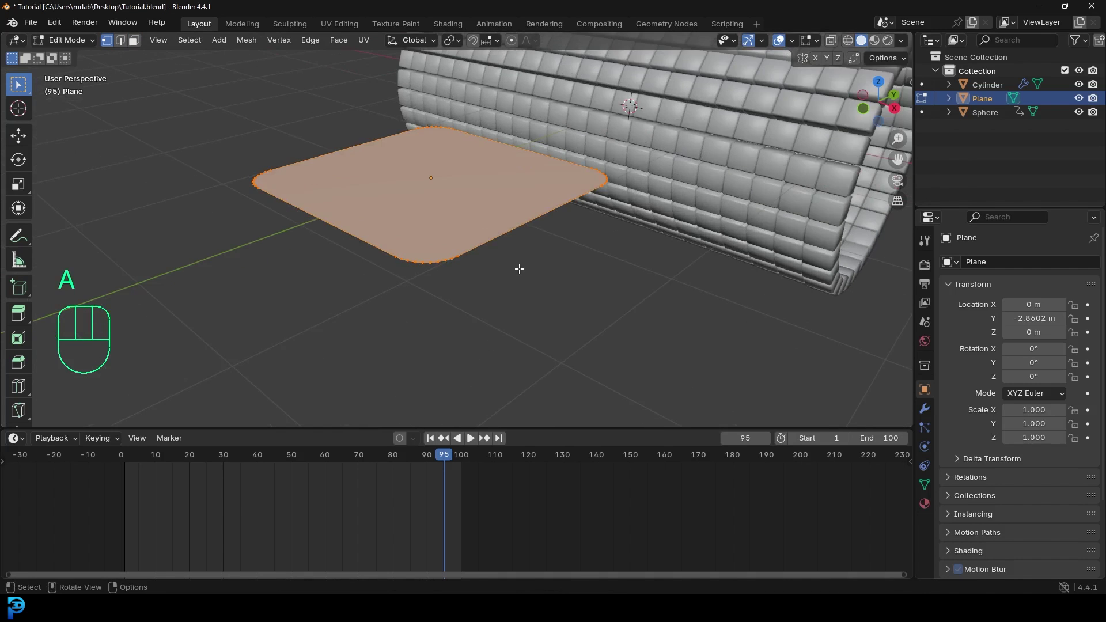
pyautogui.press('e')
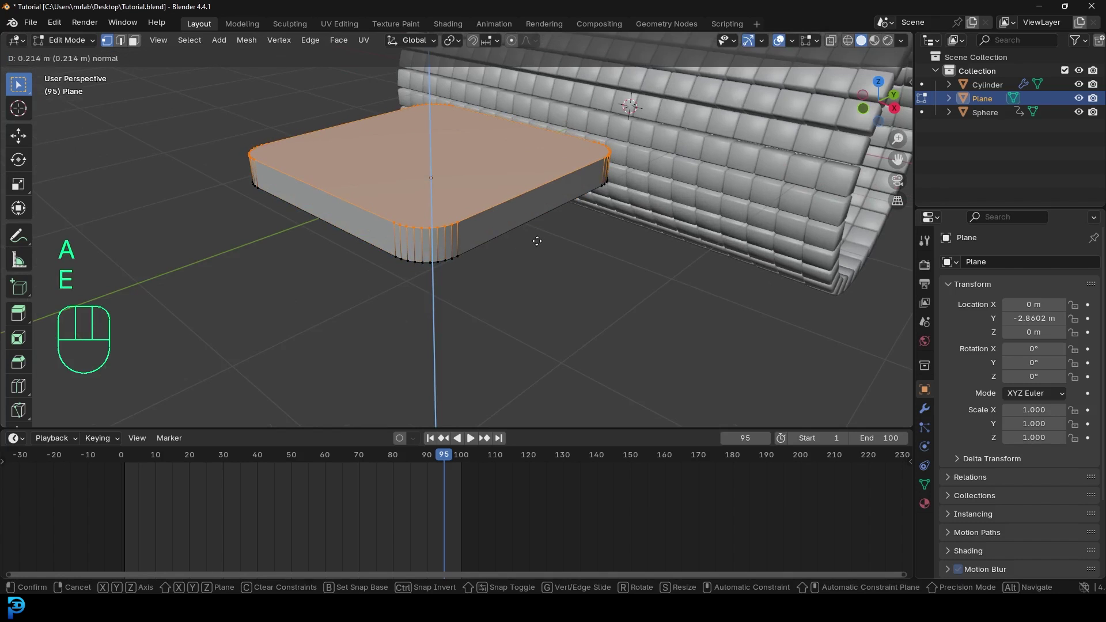
pyautogui.press('Tab')
pyautogui.moveTo(467, 204); pyautogui.dragTo(486, 212)
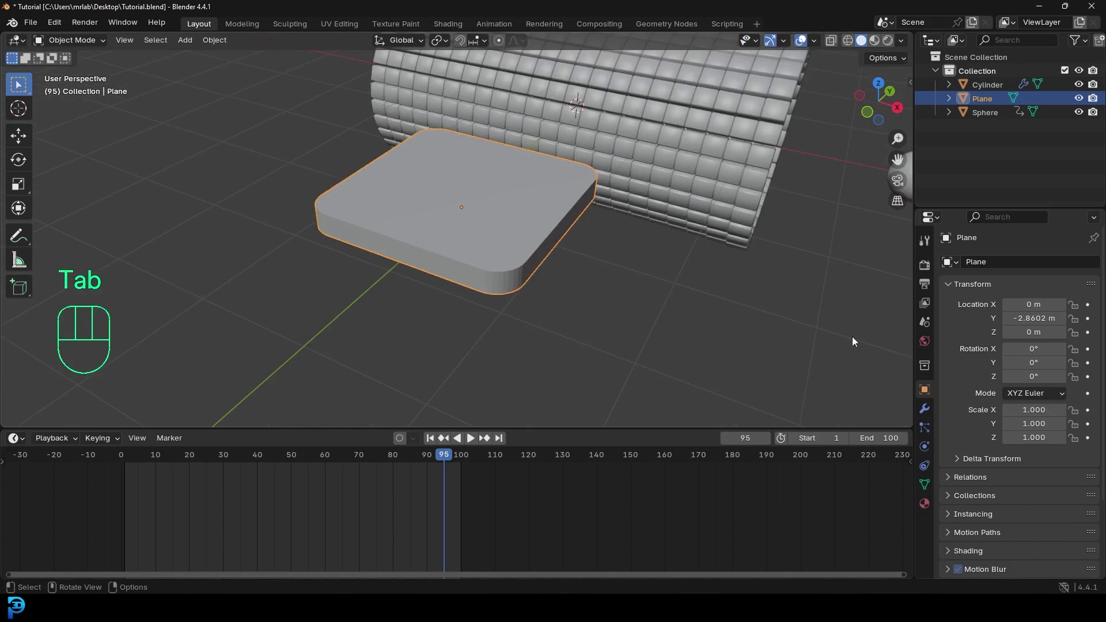
# - Array the slab 10 times along X at offset 1.01, then duplicate the array for Y 1.01
pyautogui.click(927, 408)
pyautogui.moveTo(999, 260); pyautogui.dragTo(979, 261)
pyautogui.press('r')
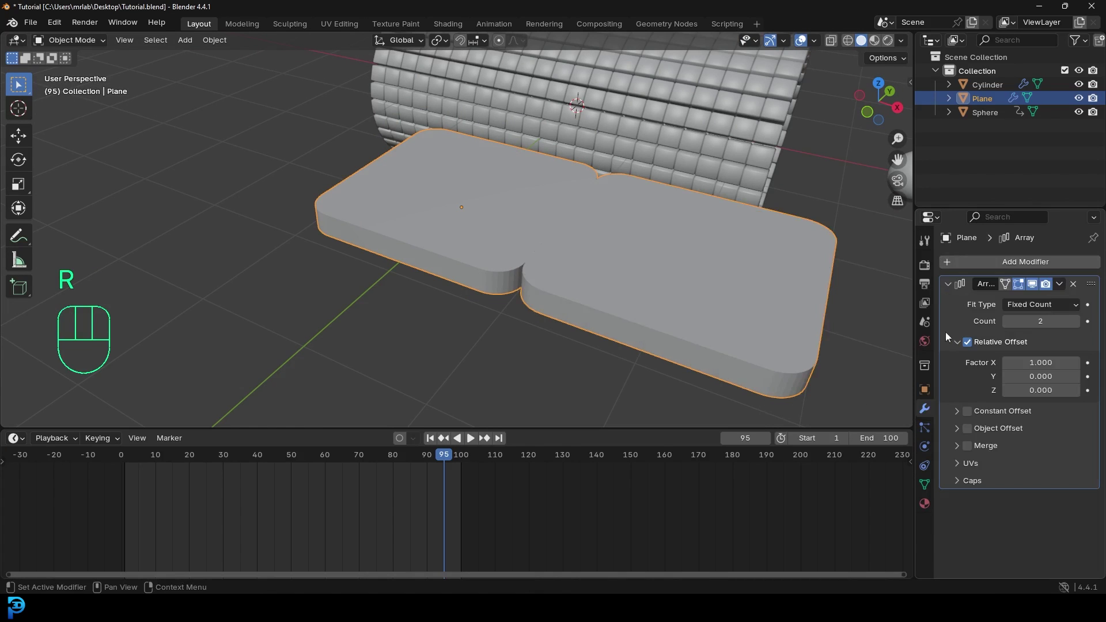
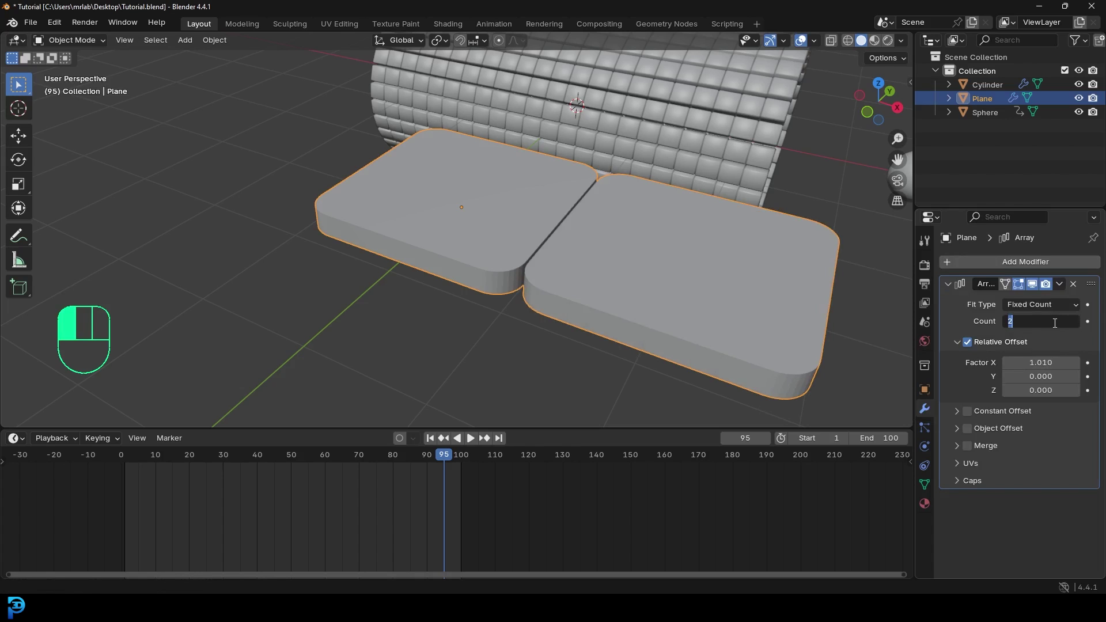
pyautogui.moveTo(652, 267); pyautogui.dragTo(593, 257)
pyautogui.moveTo(1061, 284); pyautogui.dragTo(1028, 317)
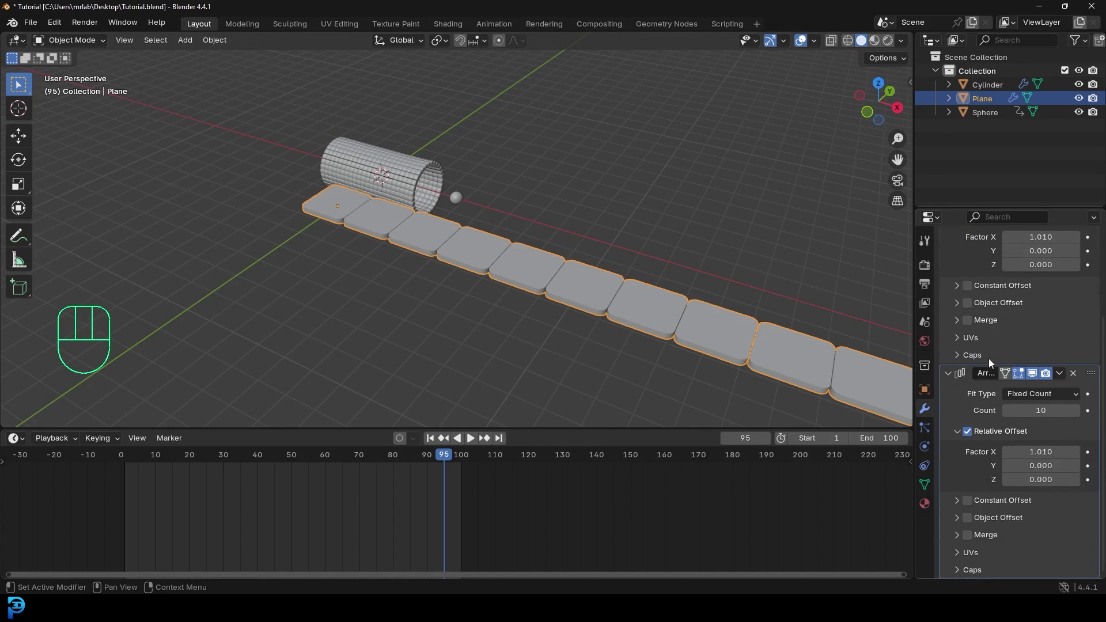
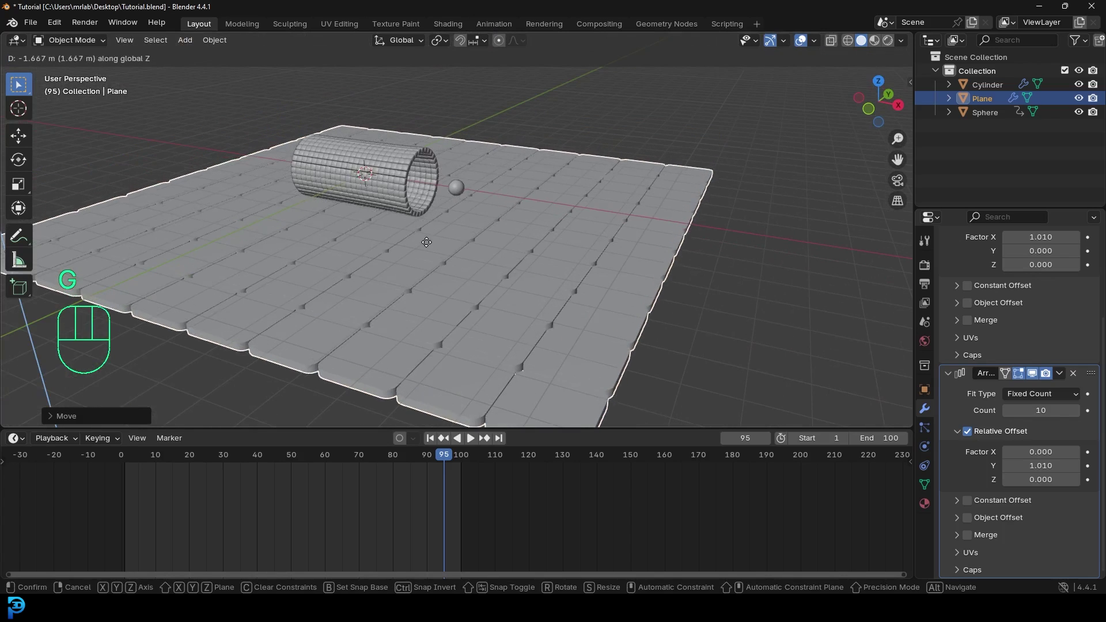
pyautogui.moveTo(456, 221); pyautogui.dragTo(456, 205)
pyautogui.press('g')
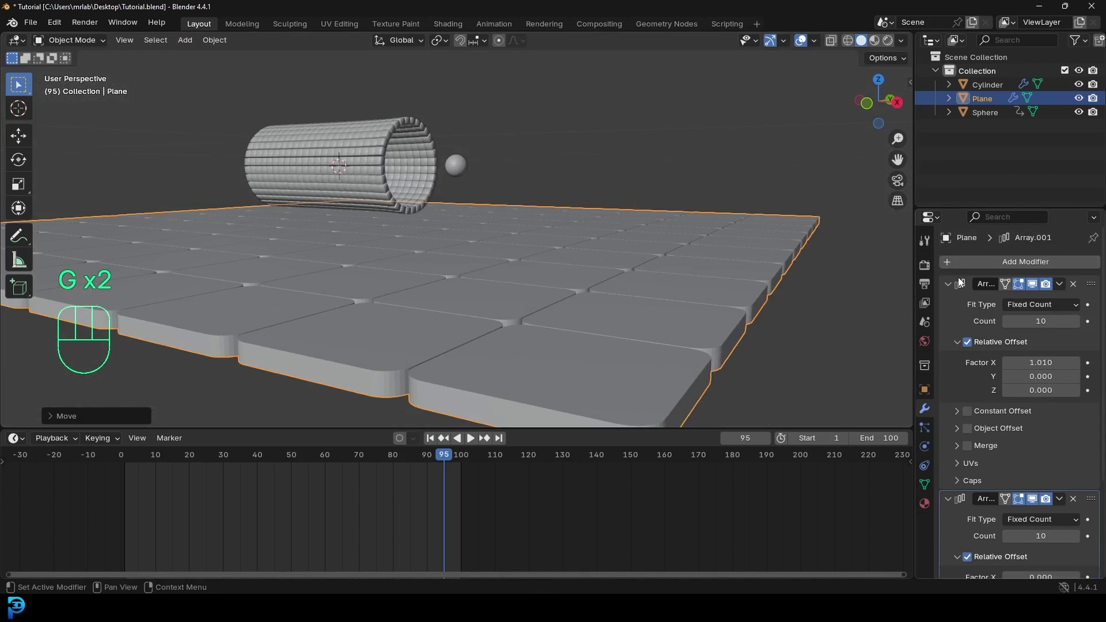
# - Collapse the Array panels and bevel the tile edges 0.023 m with 2 segments
pyautogui.click(948, 287)
pyautogui.moveTo(984, 264); pyautogui.dragTo(970, 260)
pyautogui.press('e')
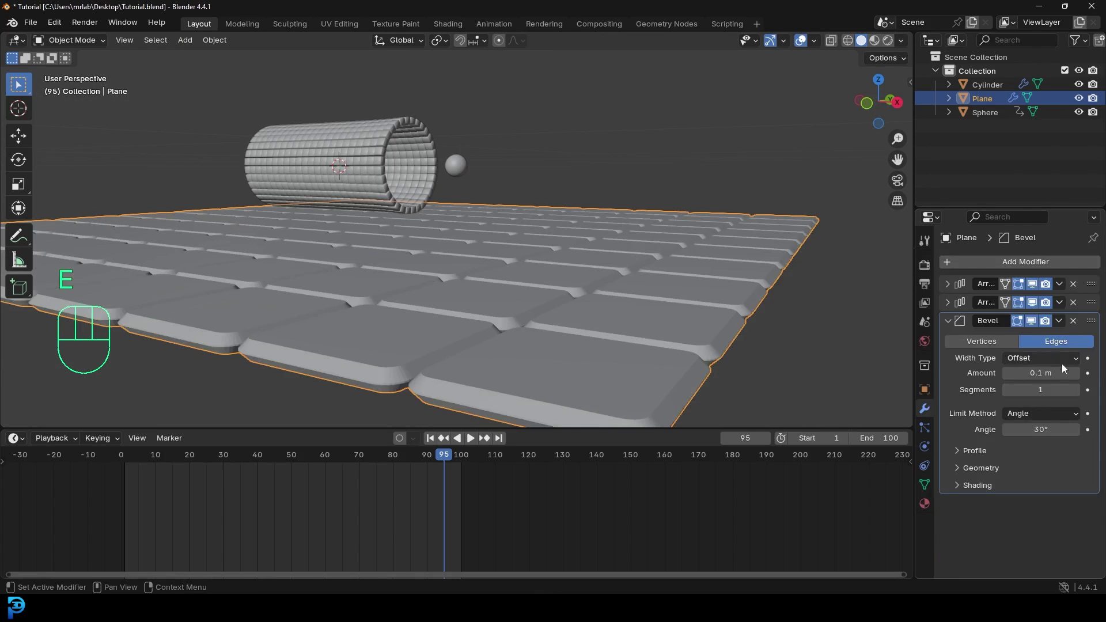
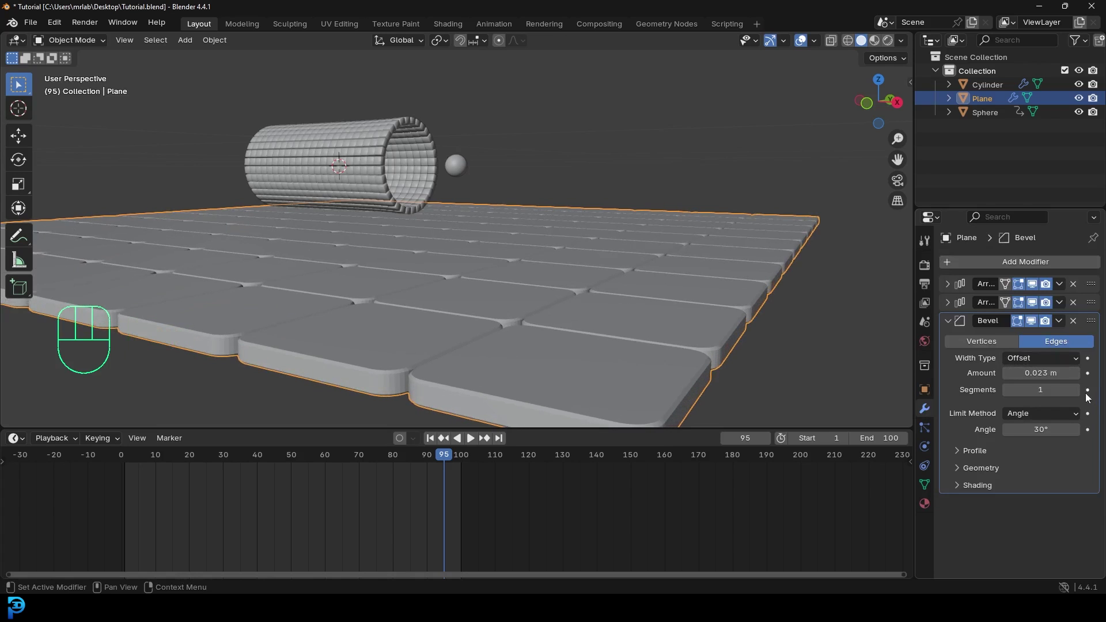
pyautogui.moveTo(530, 261); pyautogui.dragTo(510, 255)
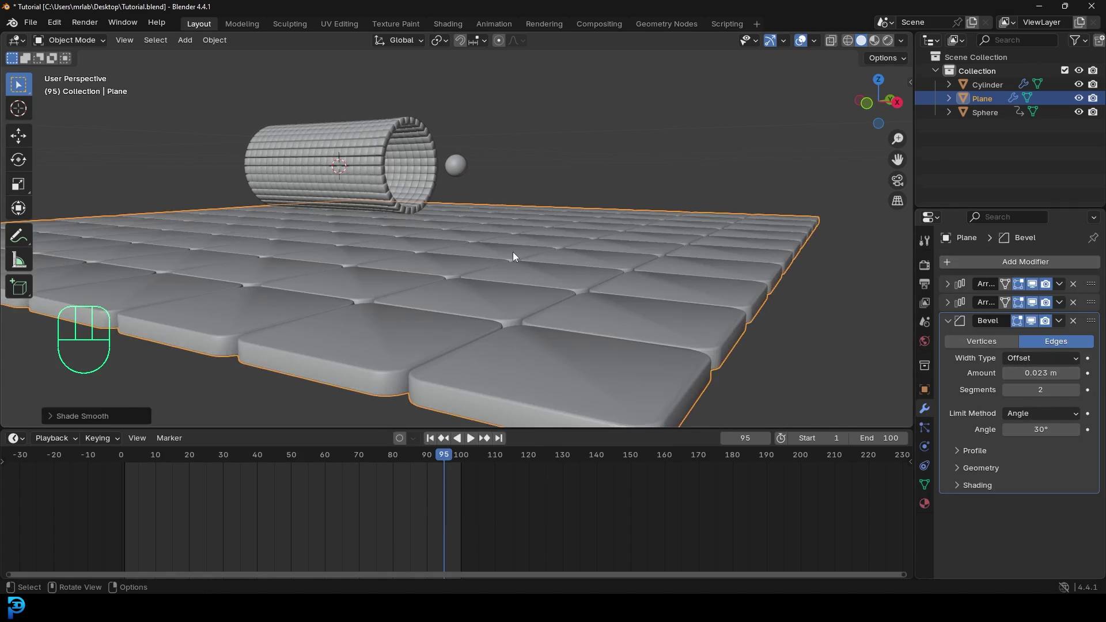
# - Orbit over the tiled floor and add a camera to the scene
pyautogui.moveTo(503, 238); pyautogui.dragTo(500, 276)
pyautogui.moveTo(528, 249); pyautogui.dragTo(552, 173)
pyautogui.moveTo(548, 174); pyautogui.dragTo(514, 203)
pyautogui.moveTo(387, 298); pyautogui.dragTo(406, 306)
pyautogui.middleClick(459, 216)
pyautogui.middleClick(472, 293)
pyautogui.moveTo(461, 276); pyautogui.dragTo(457, 276)
pyautogui.press('shift+a')
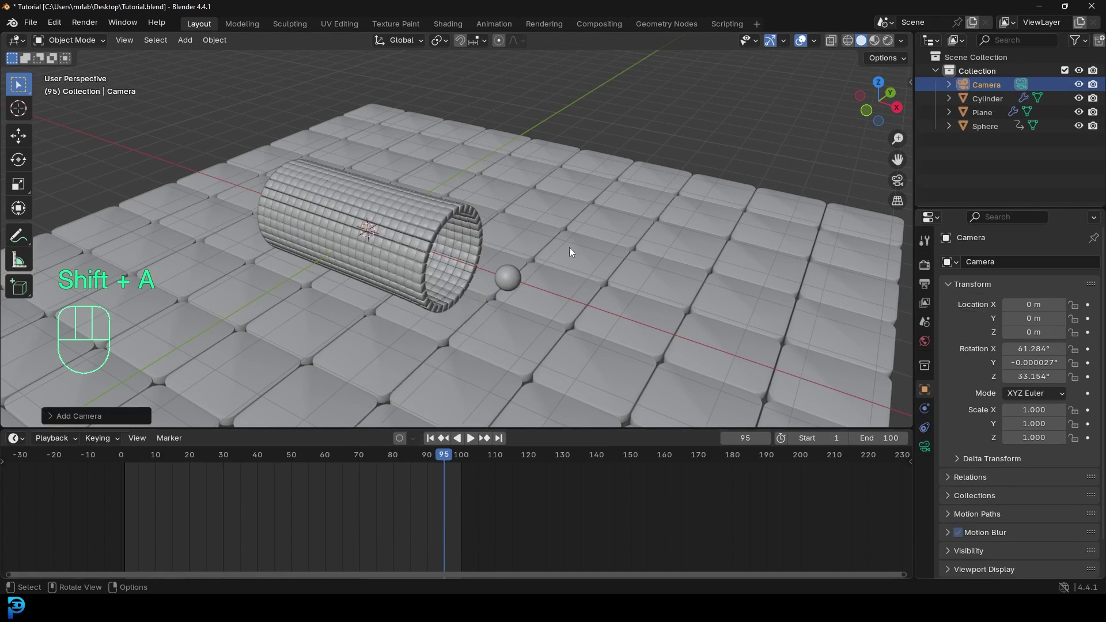
# - Raise the camera, look through it and move it to frame the tube and sphere
pyautogui.moveTo(533, 248); pyautogui.dragTo(503, 244)
pyautogui.press('g')
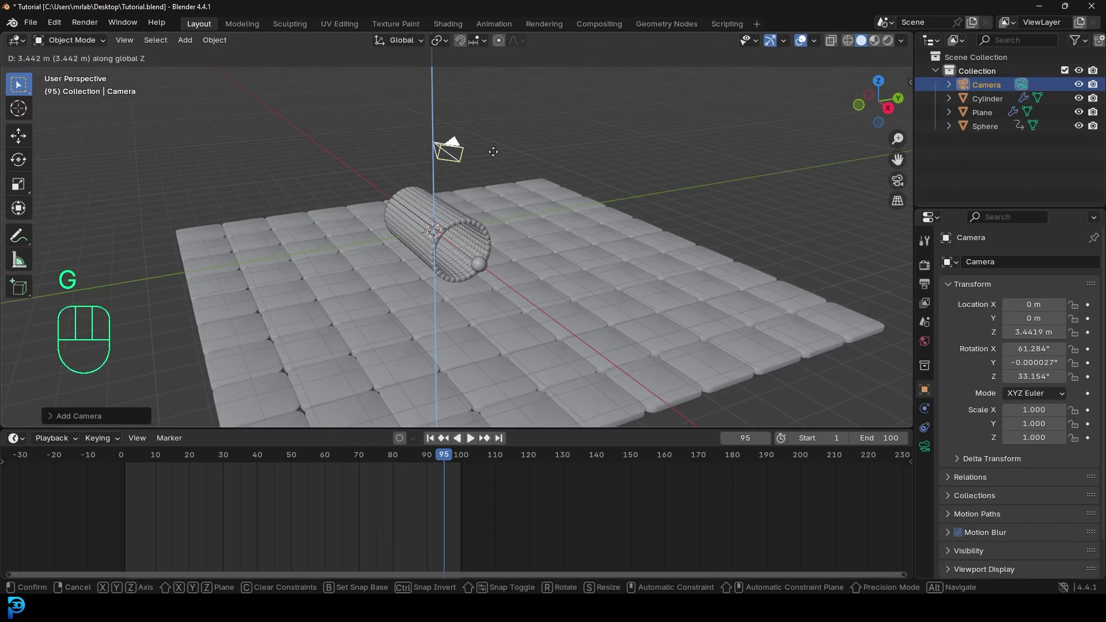
pyautogui.press('KP_0')
pyautogui.press('g')
pyautogui.press('g')
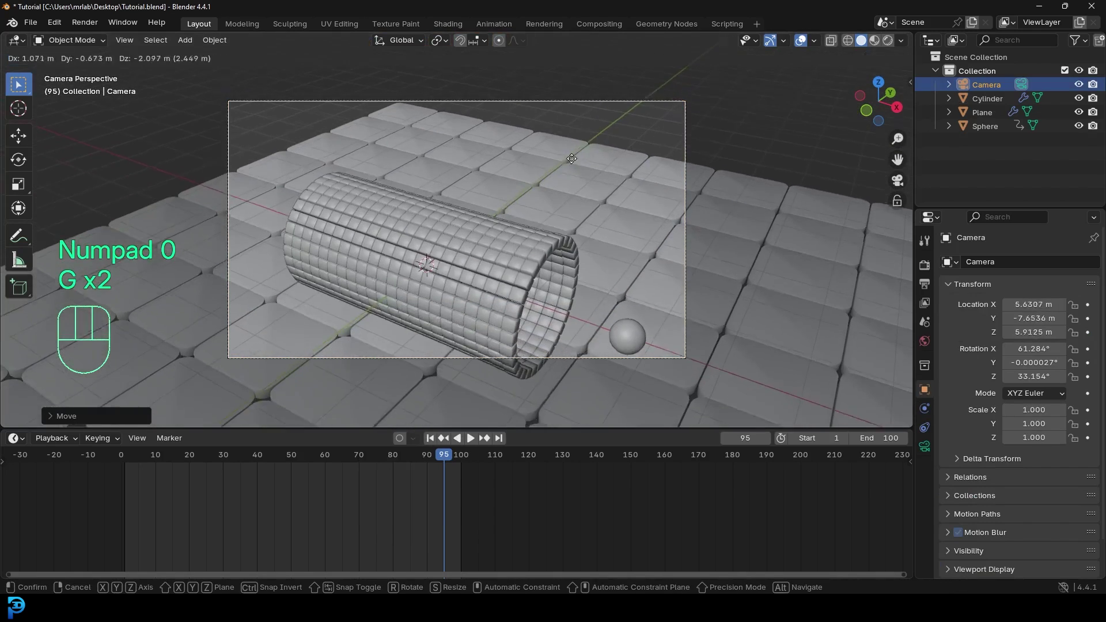
pyautogui.press('g')
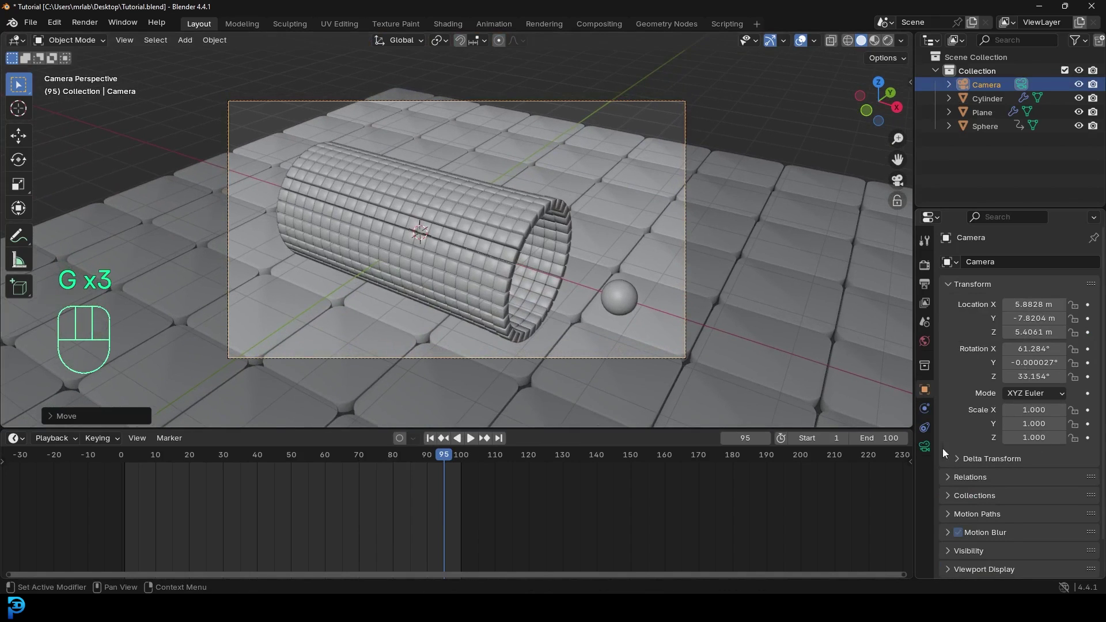
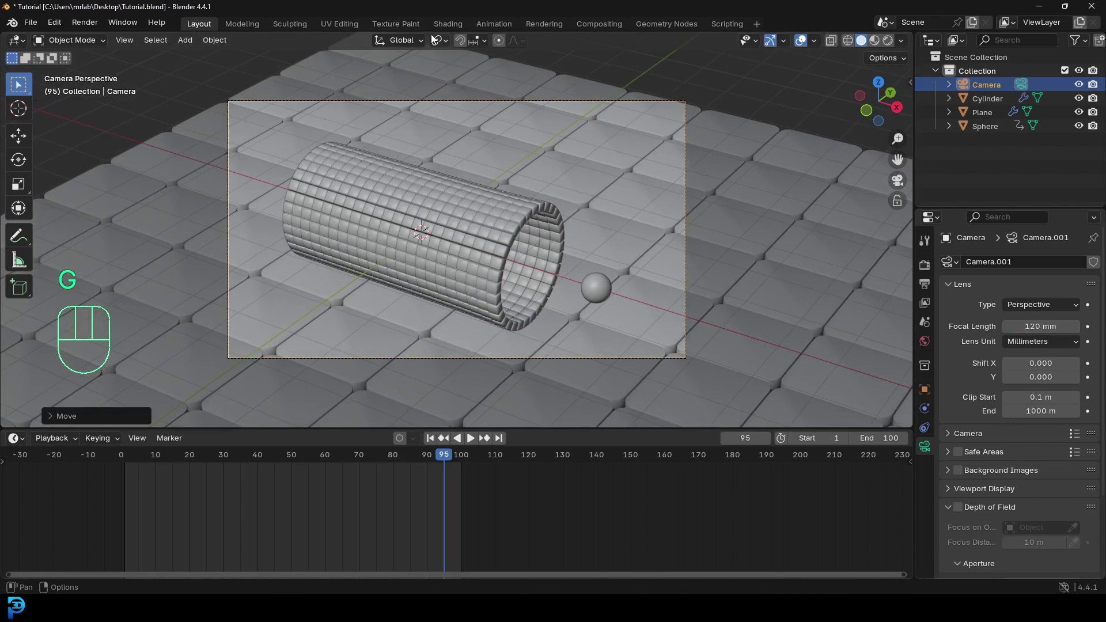
# - Refine the camera's rotation and position with a 120 mm lens, then show Output settings
pyautogui.moveTo(444, 47); pyautogui.dragTo(469, 206)
pyautogui.press('r')
pyautogui.press('r')
pyautogui.press('r')
pyautogui.press('g')
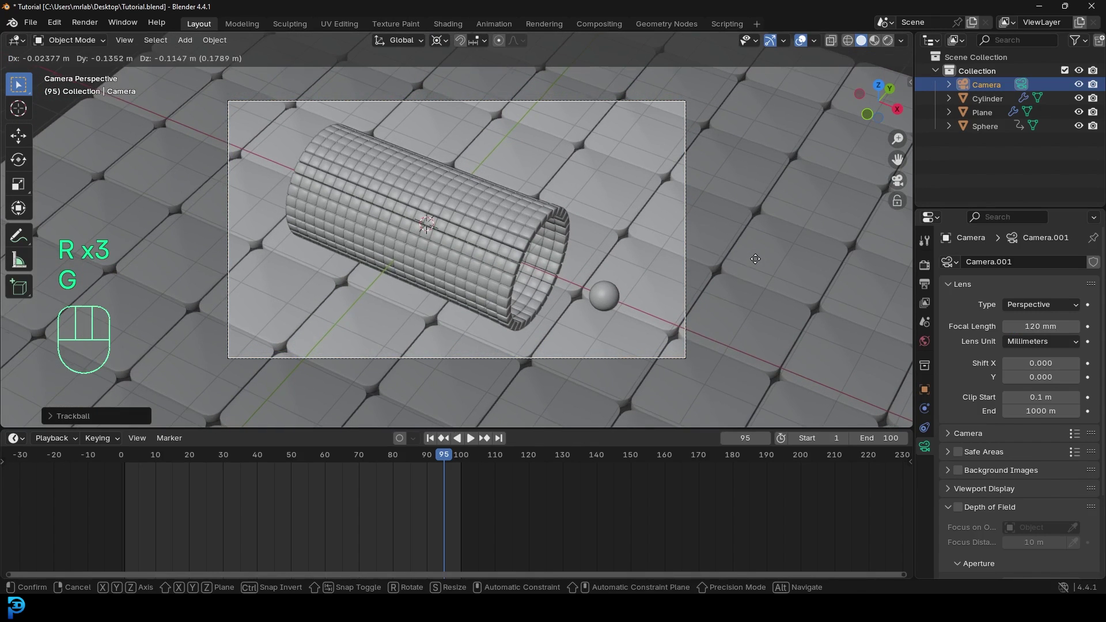
pyautogui.press('g')
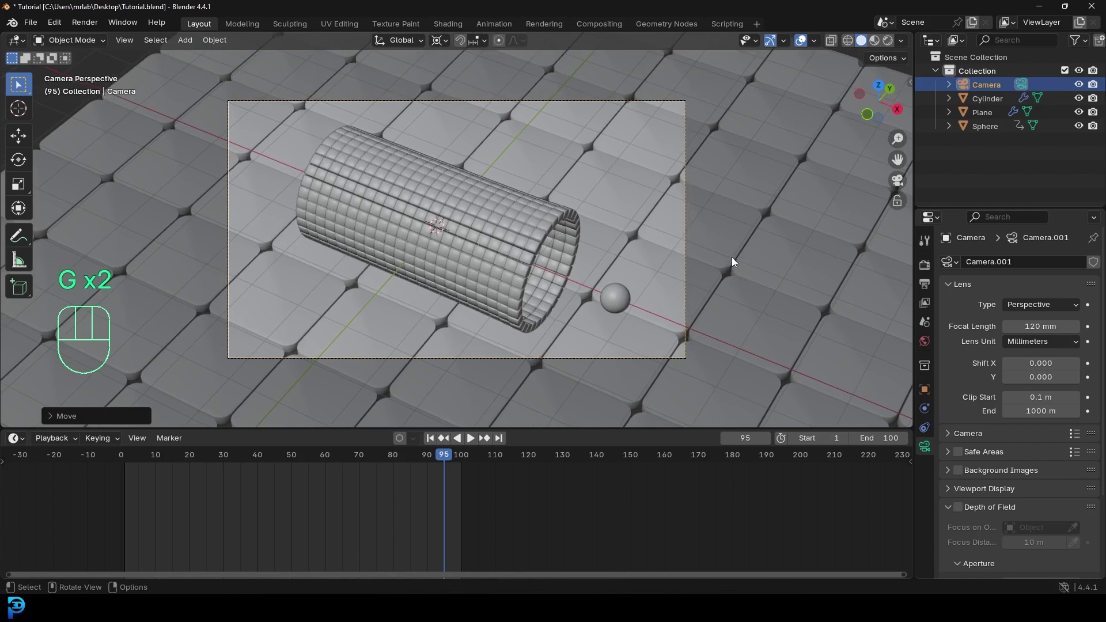
pyautogui.click(928, 288)
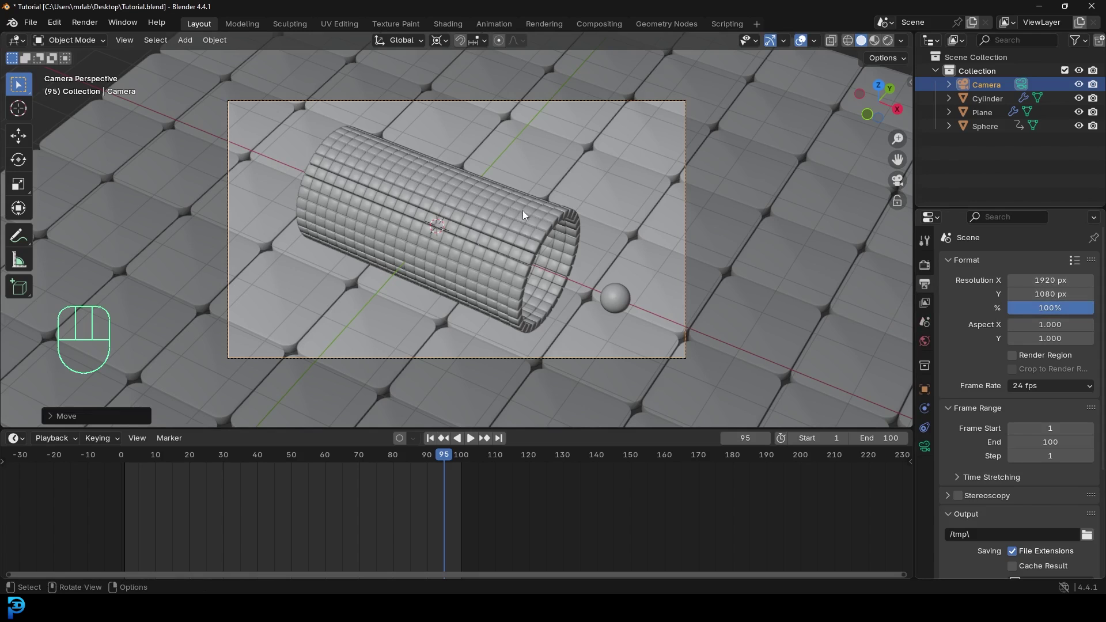
# - Add a 500 W area light above the scene, preview it in Rendered shading, and duplicate it
pyautogui.press('ctrl+b')
pyautogui.press('shift+a')
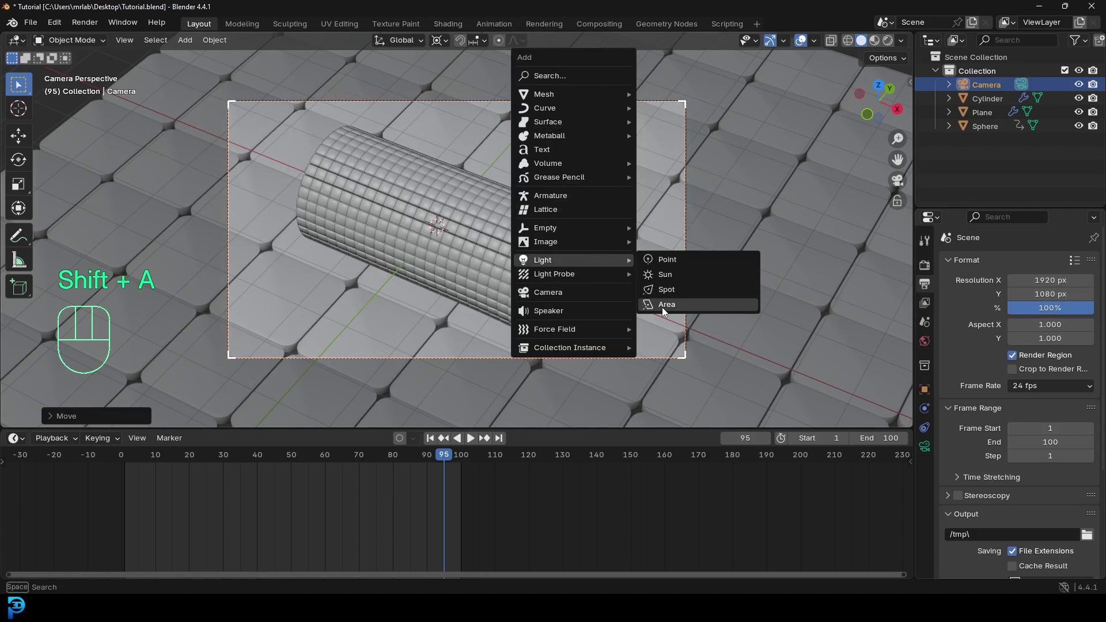
pyautogui.press('g')
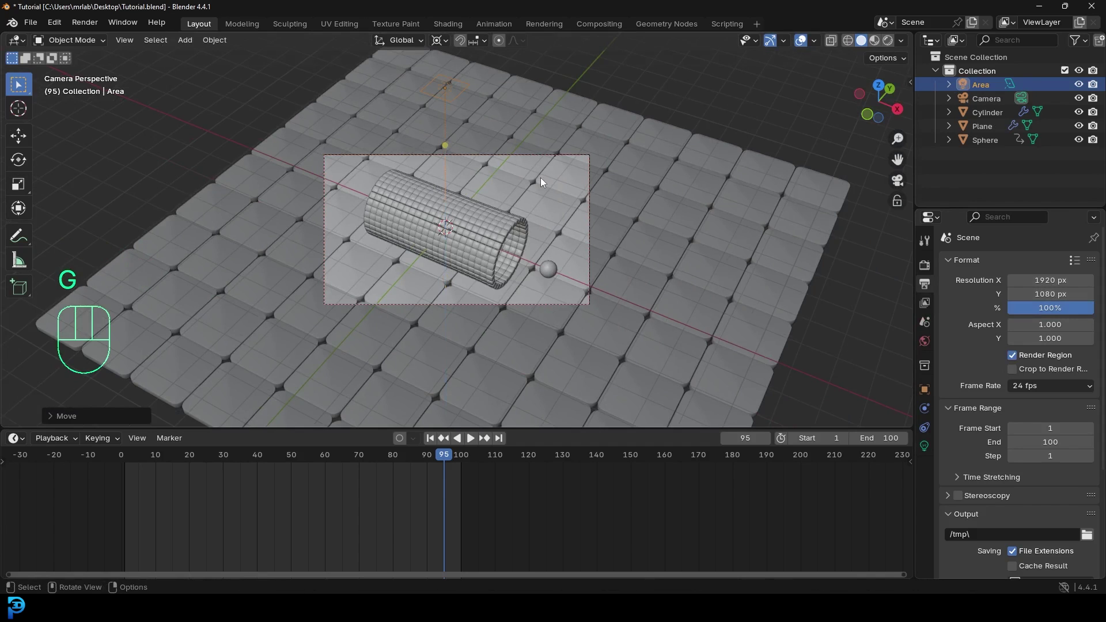
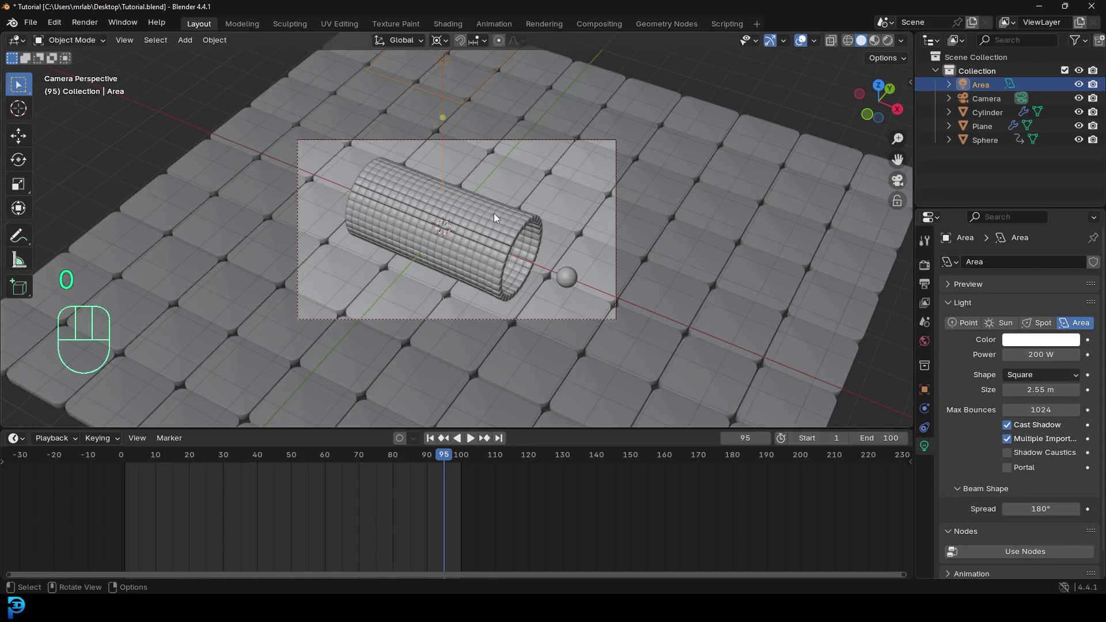
pyautogui.press('z')
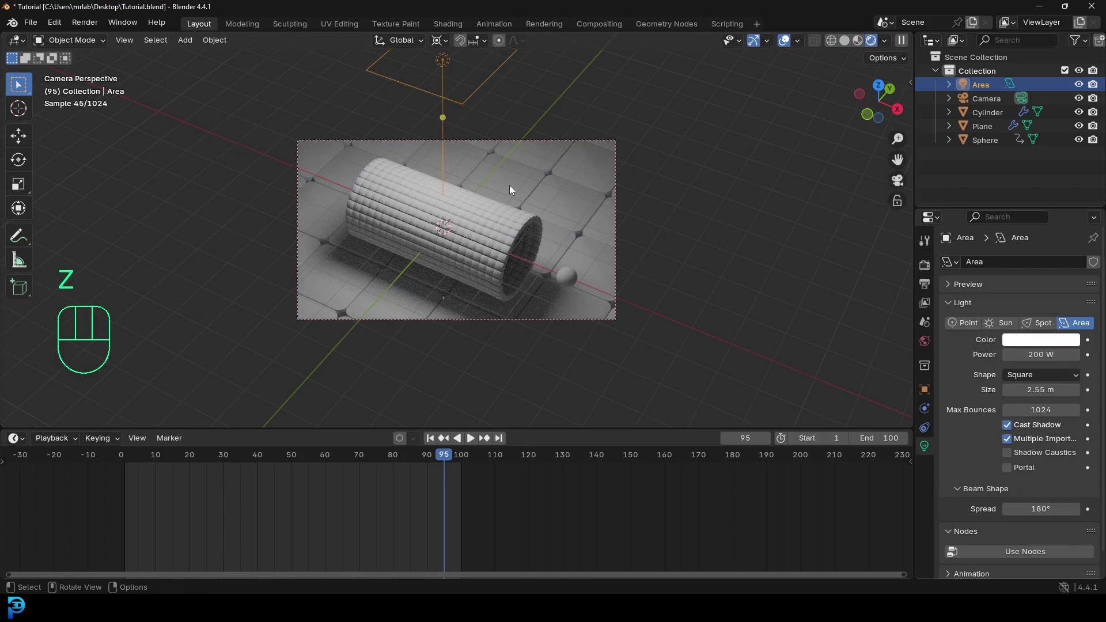
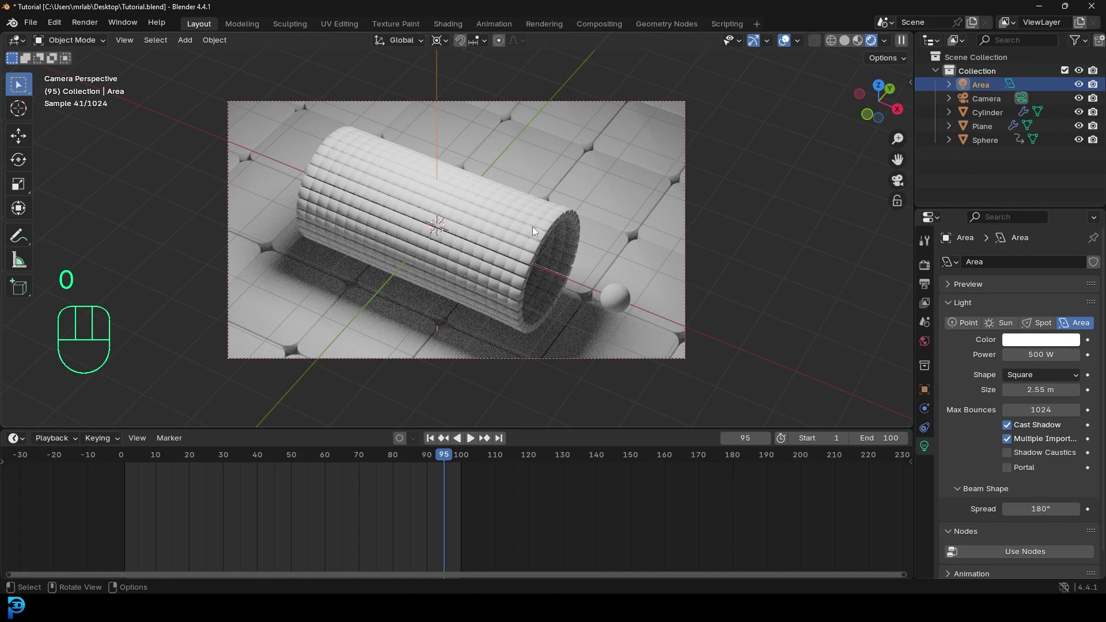
pyautogui.press('shift+d')
# - Move the second area light to the tube's right and save Tutorial.blend
pyautogui.press('r')
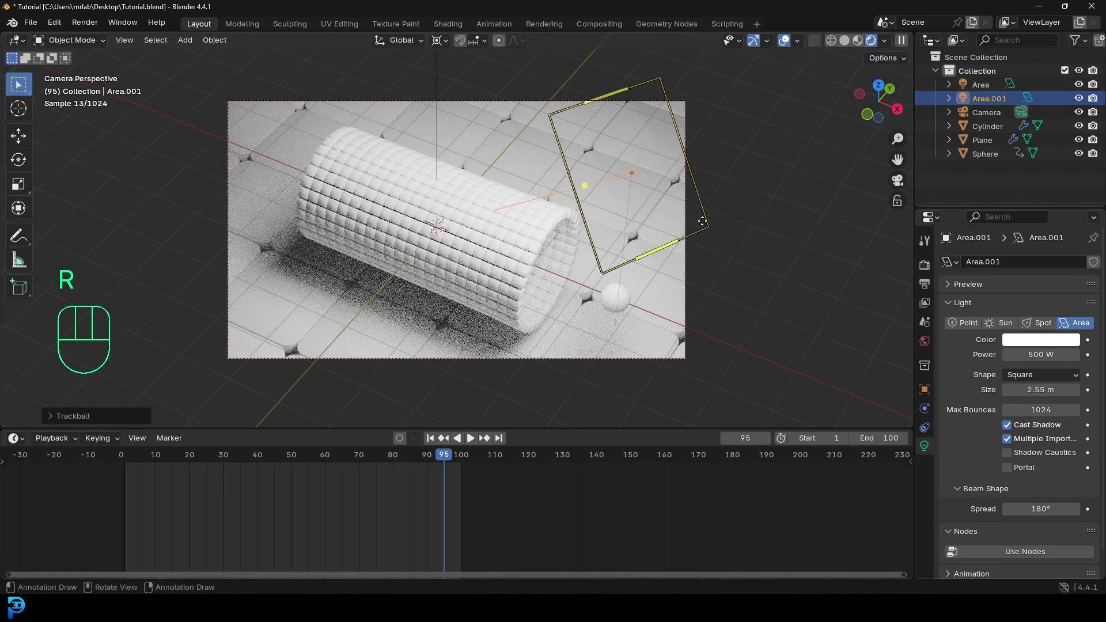
pyautogui.moveTo(608, 248); pyautogui.dragTo(658, 204)
pyautogui.press('g')
pyautogui.press('KP_0')
pyautogui.press('ctrl+s')
pyautogui.press('ctrl+s')
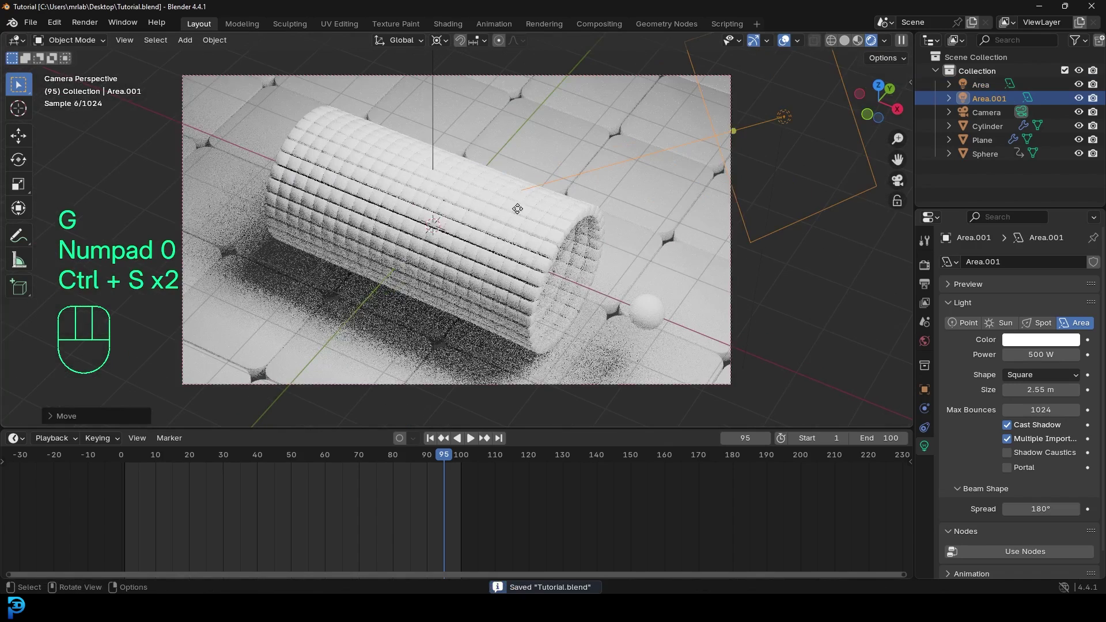
pyautogui.press('ctrl+s')
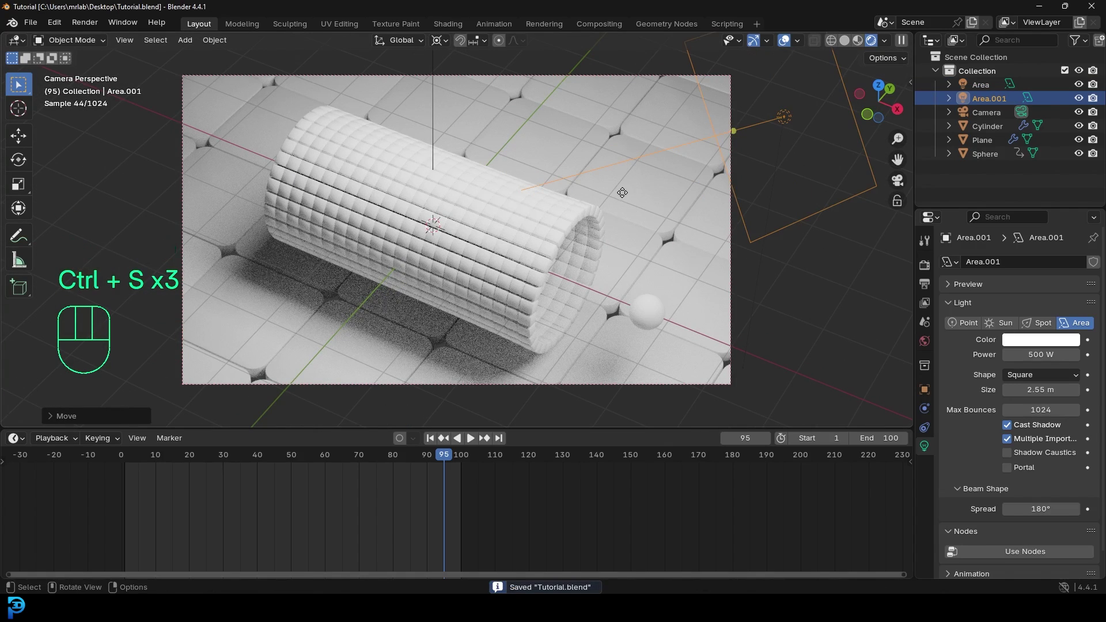
# - Return to Solid shading, select the hollow tube and play the animation
pyautogui.press('z')
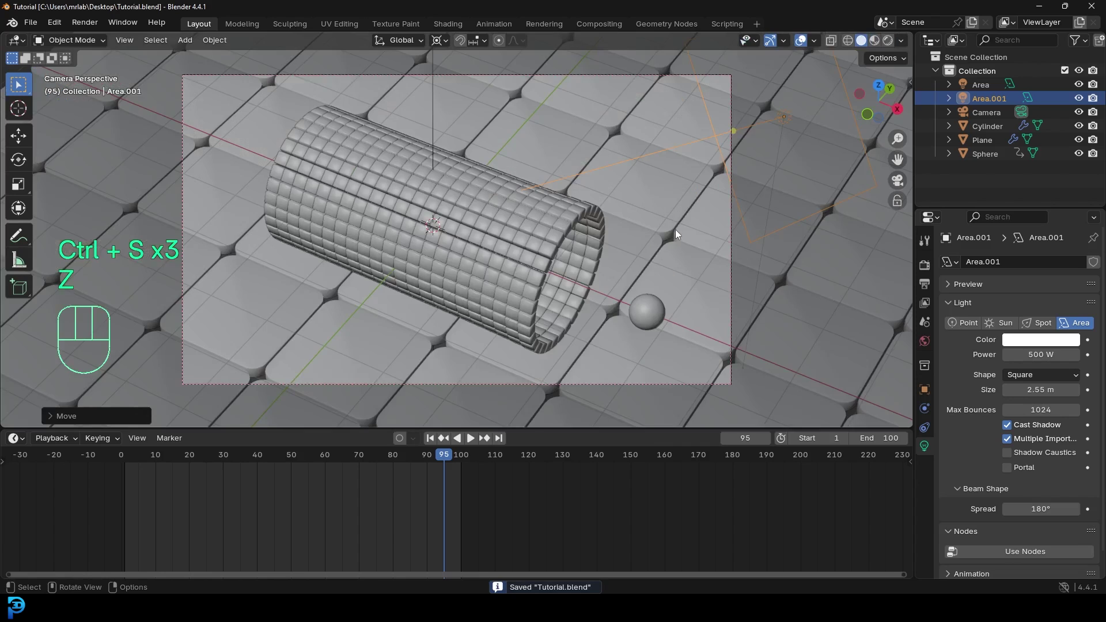
pyautogui.click(484, 204)
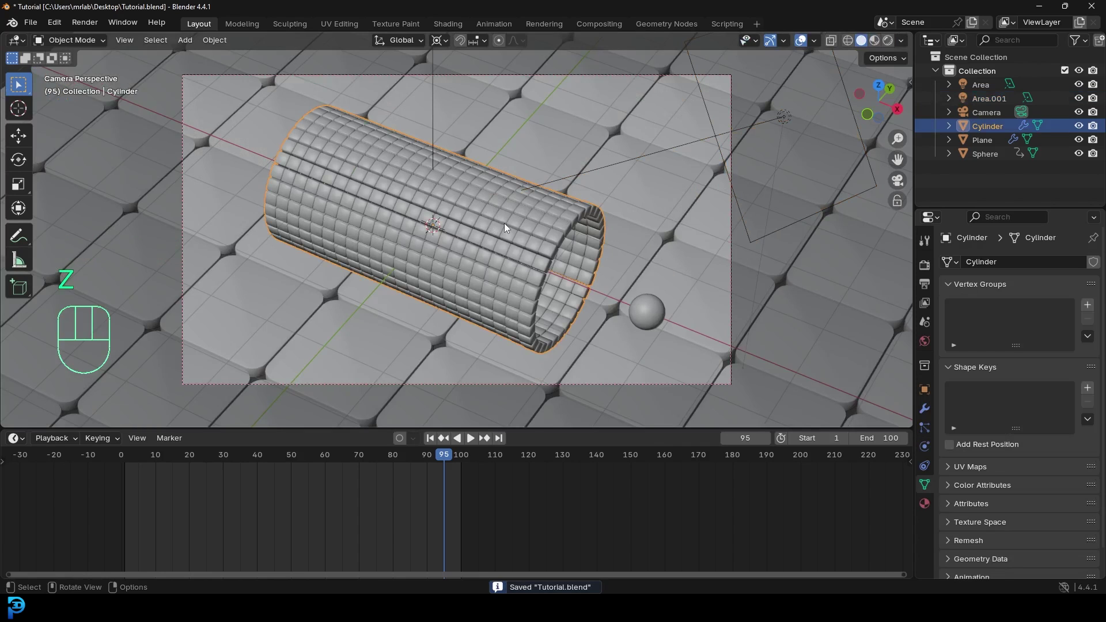
pyautogui.press('space')
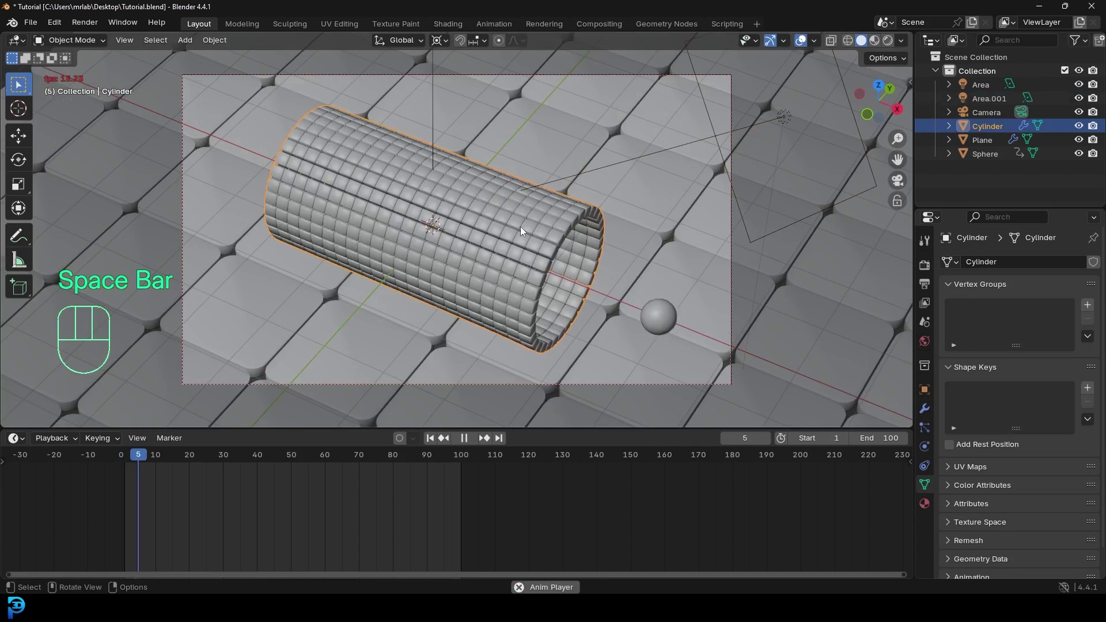